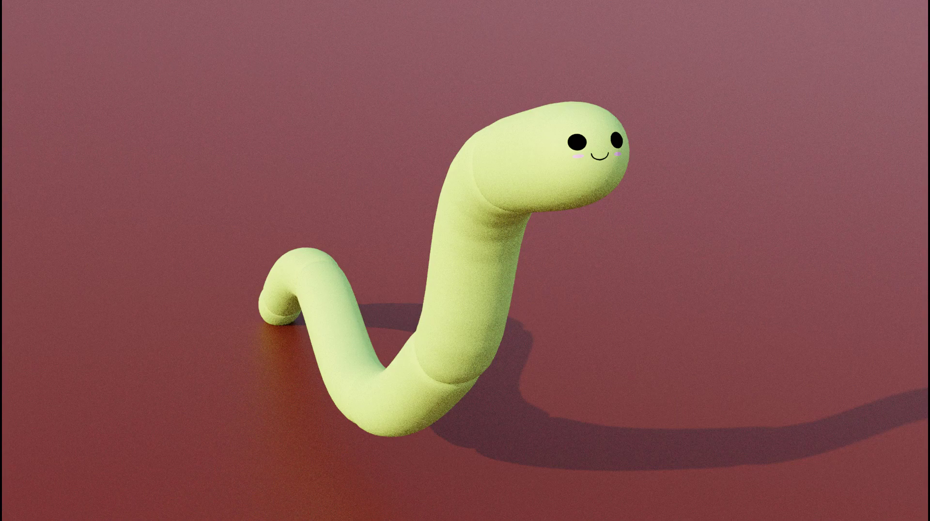
Select the default cube in the starter scene beside the worm reference drawing.
left_click(362, 319)
Shrink the cube, stretch it along X into a long bar with subdivision and smooth shading.
key("s")
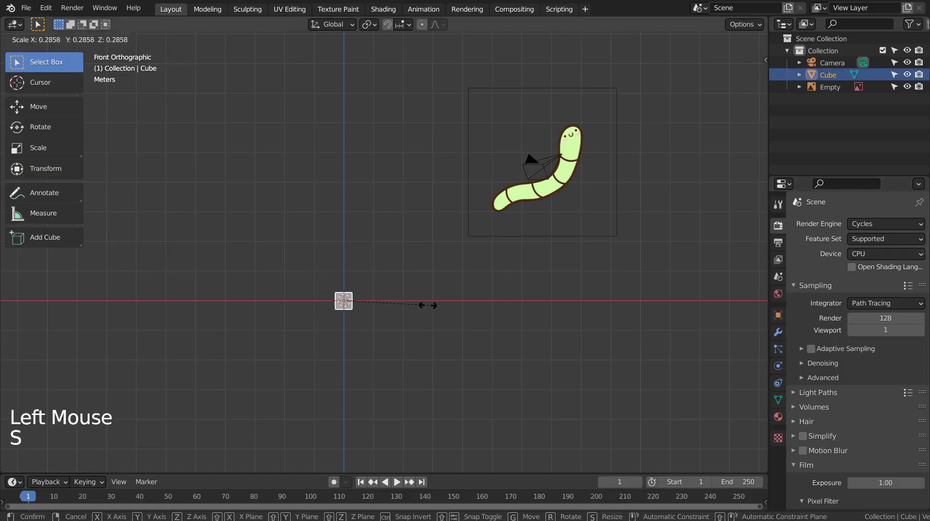
key("s")
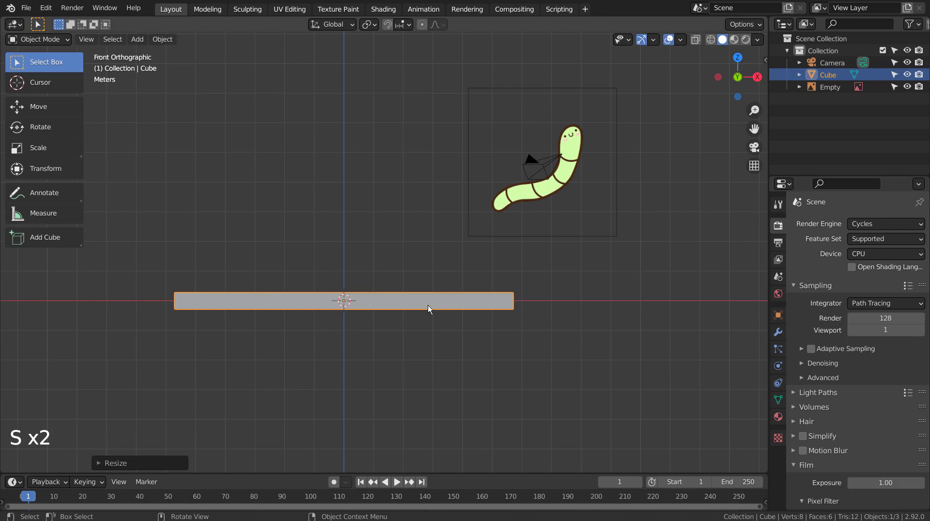
key("ctrl+3")
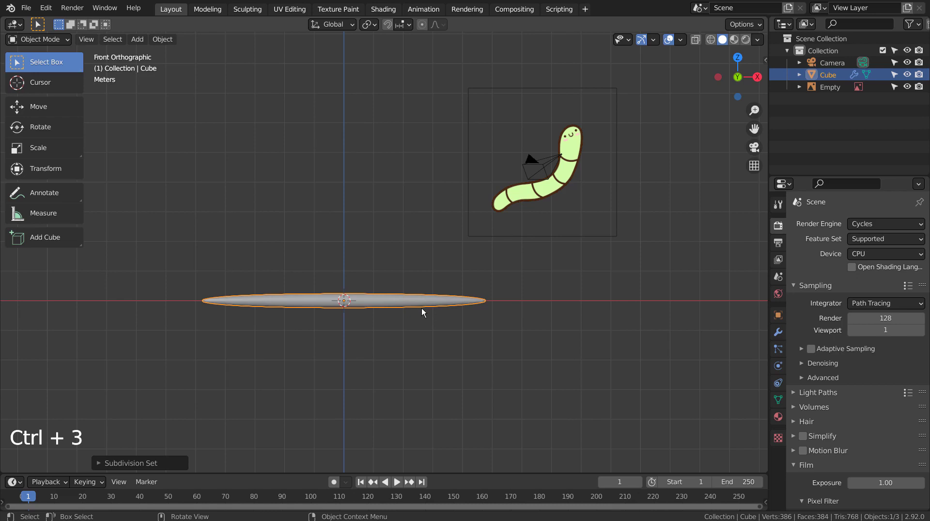
key("Tab")
In Edit Mode, add loop cuts across the thin rod.
key("ctrl+r")
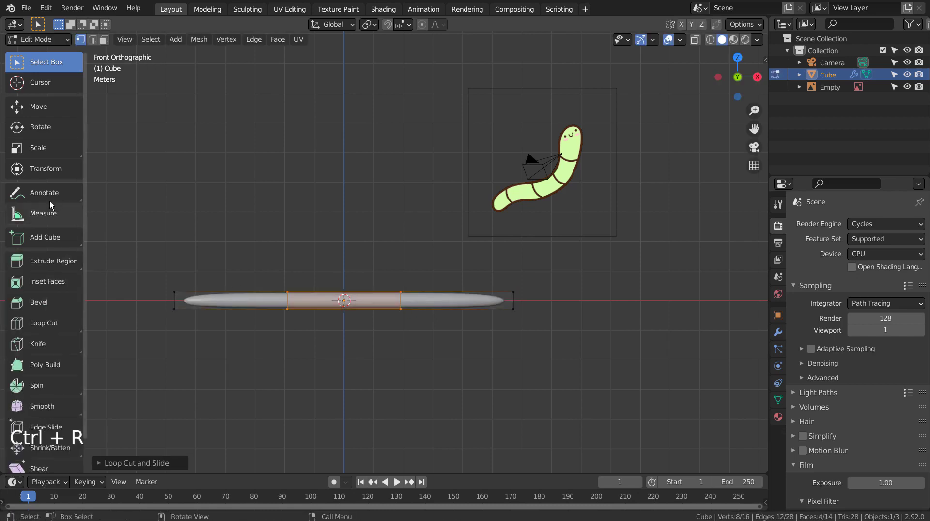
left_click(48, 149)
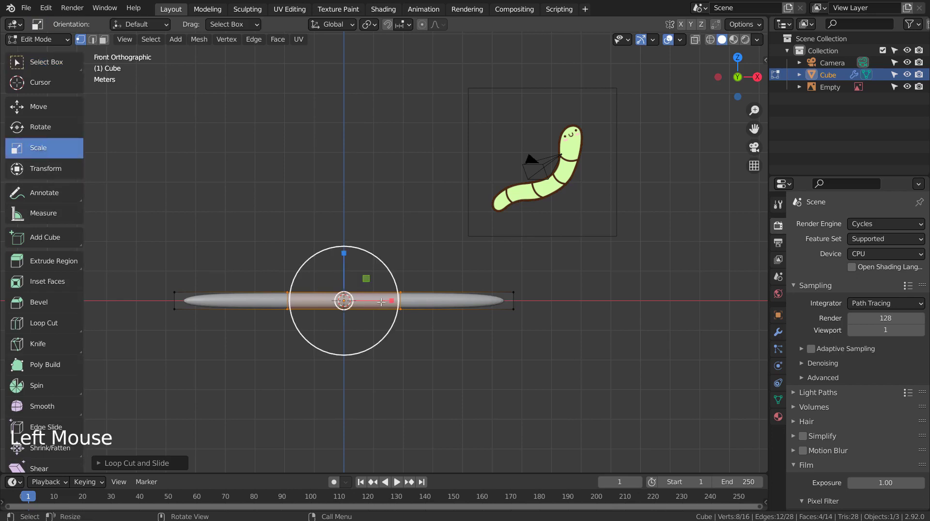
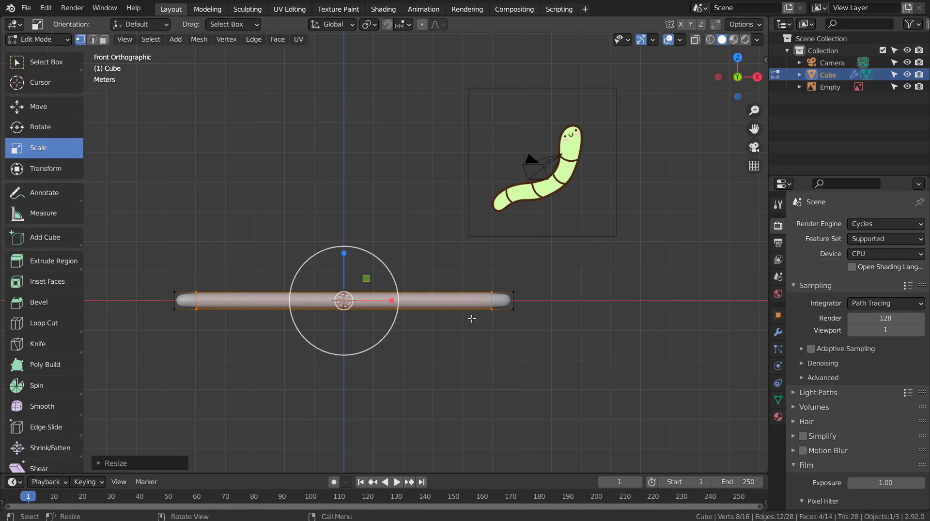
key("ctrl+r")
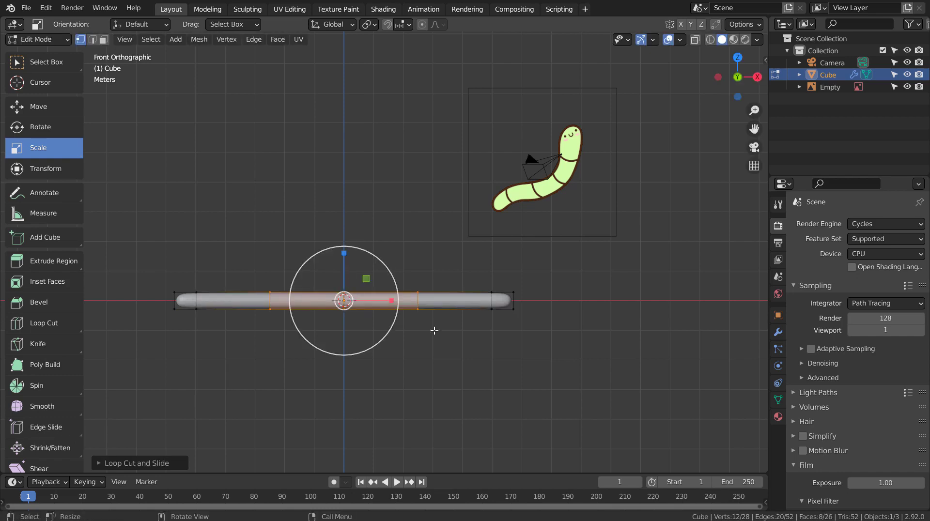
scroll("up", 3)
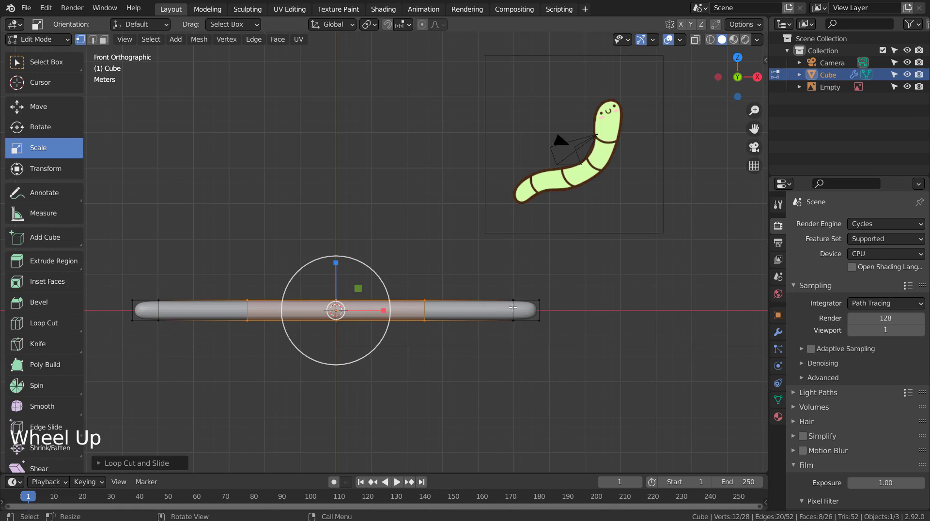
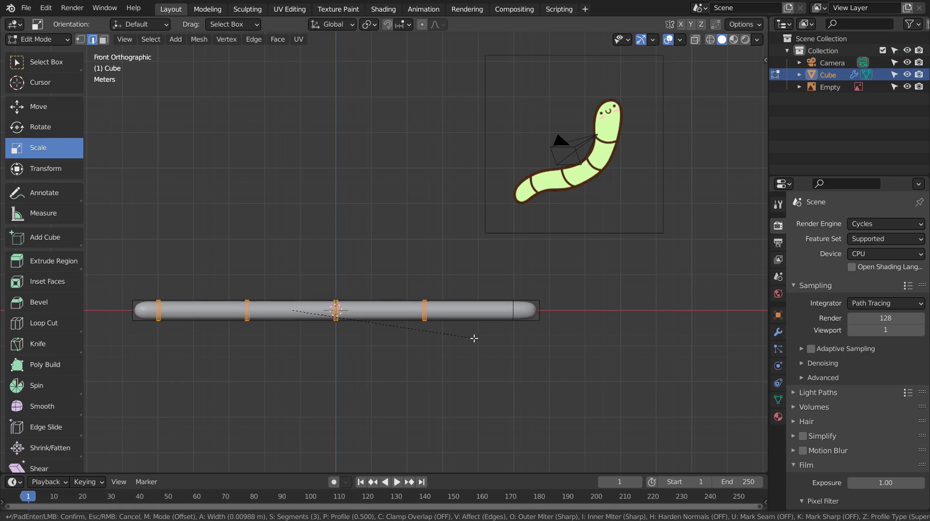
Bevel the selected edge loop into several closely spaced loops and zoom to them.
scroll("up", 3)
key("2")
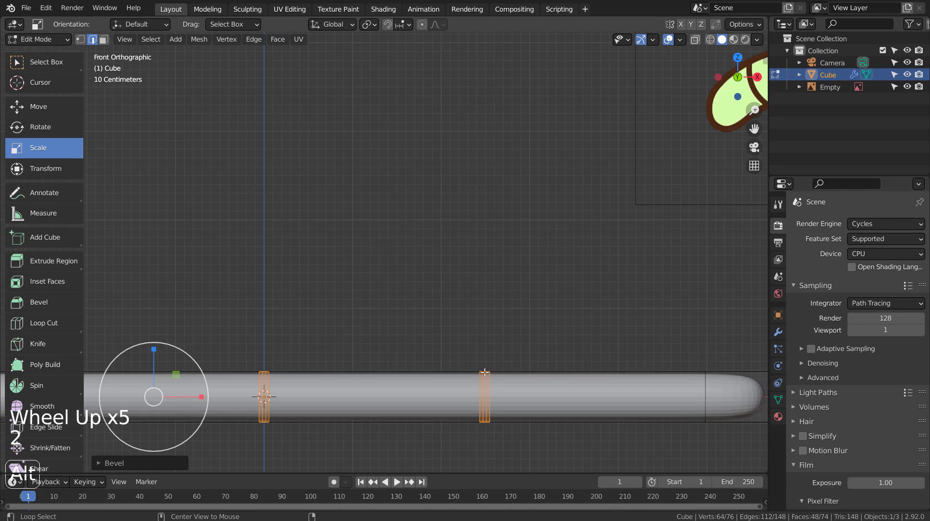
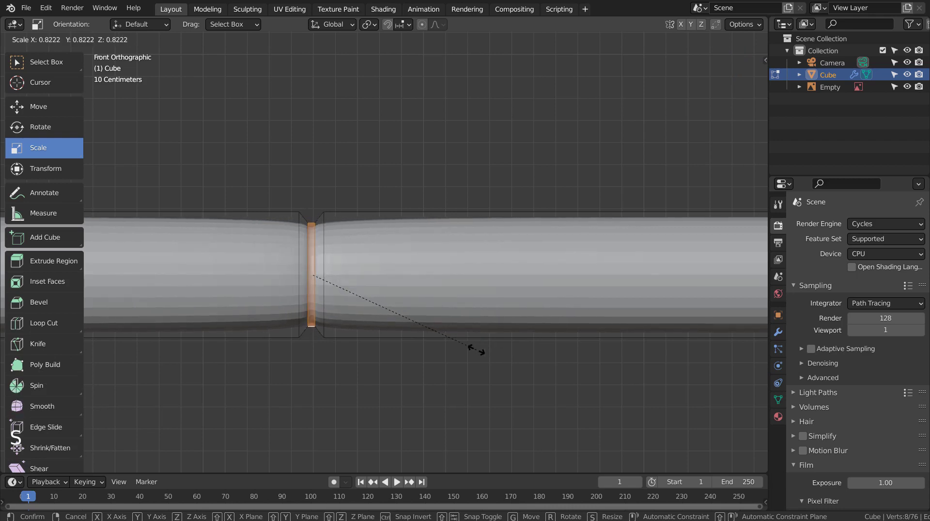
Scale the bevelled band inward to form the first body-segment groove.
key("Tab")
middle_click(259, 319)
middle_click(413, 318)
middle_click(229, 313)
middle_click(473, 314)
middle_click(128, 314)
middle_click(498, 315)
scroll("down", 3)
key("Tab")
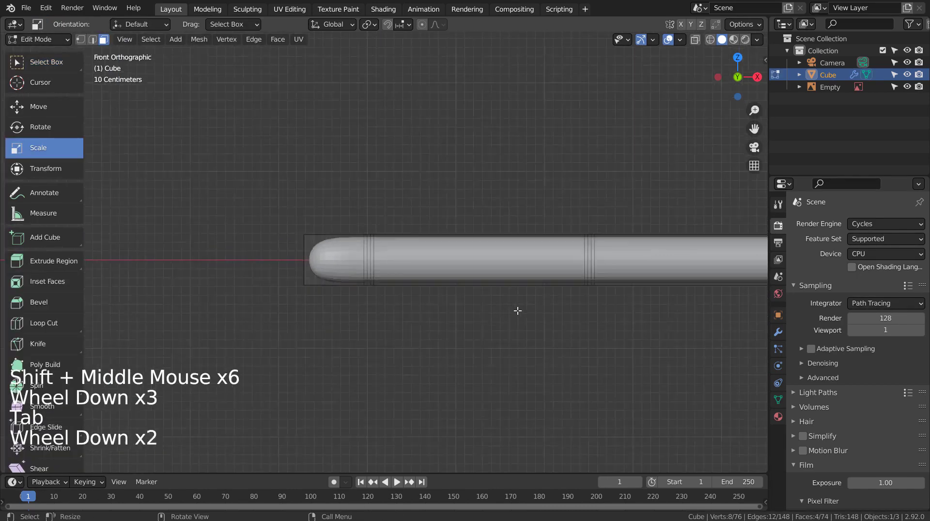
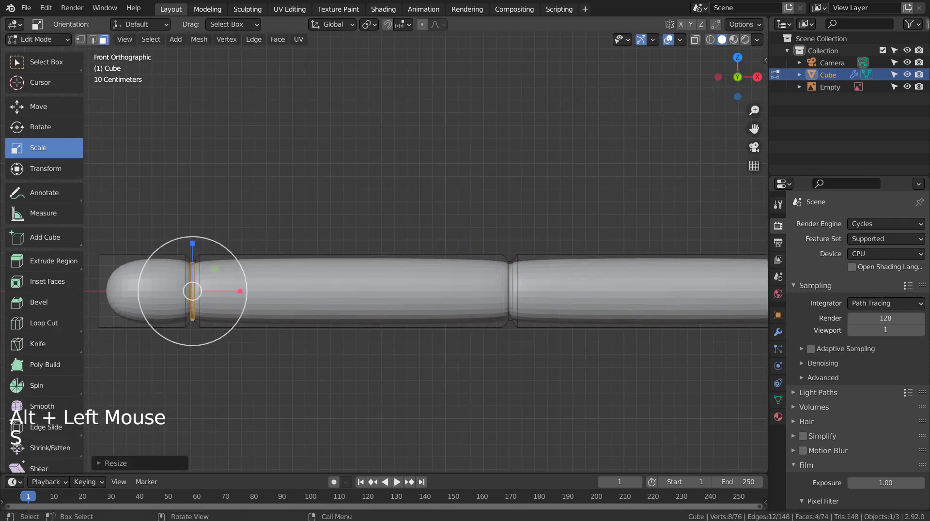
Select the next loop near the rounded end and bevel it into a band.
key("Tab")
scroll("down", 3)
middle_click(541, 340)
scroll("up", 3)
scroll("up", 3)
left_click(339, 298)
key("Tab")
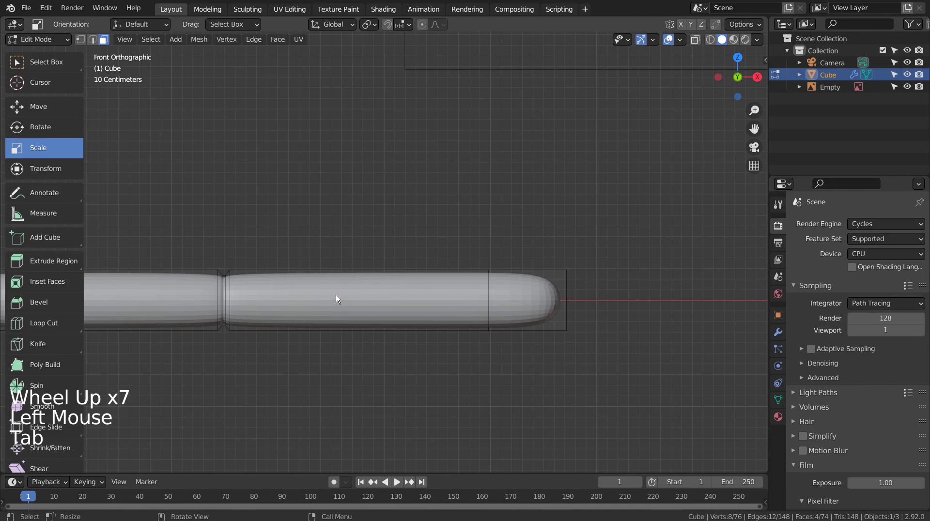
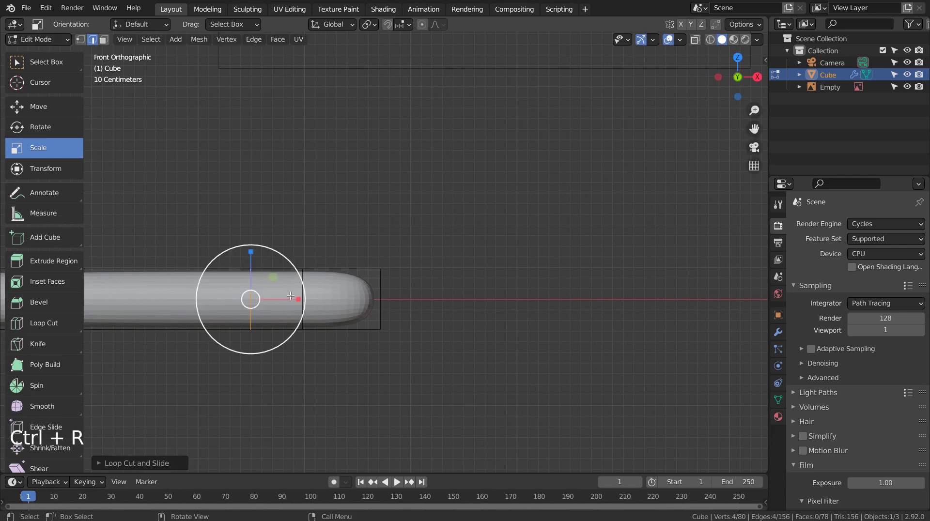
key("ctrl+b")
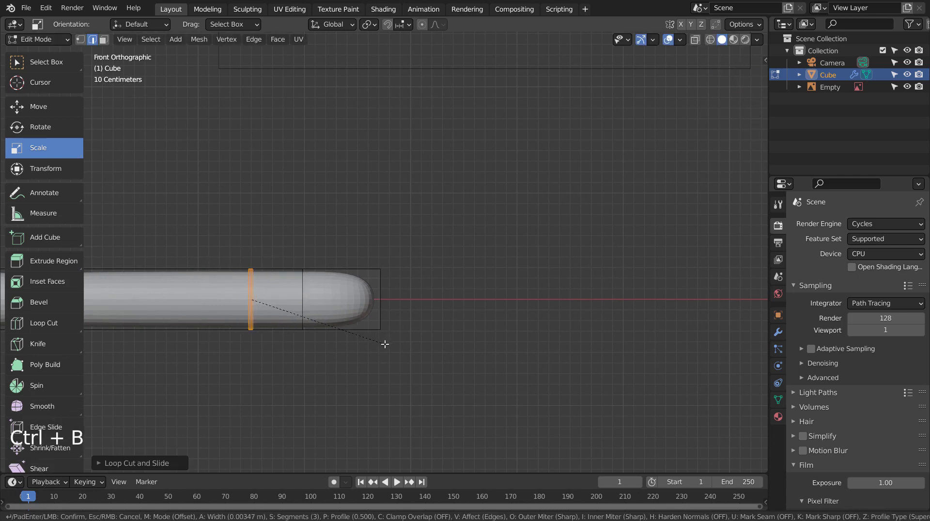
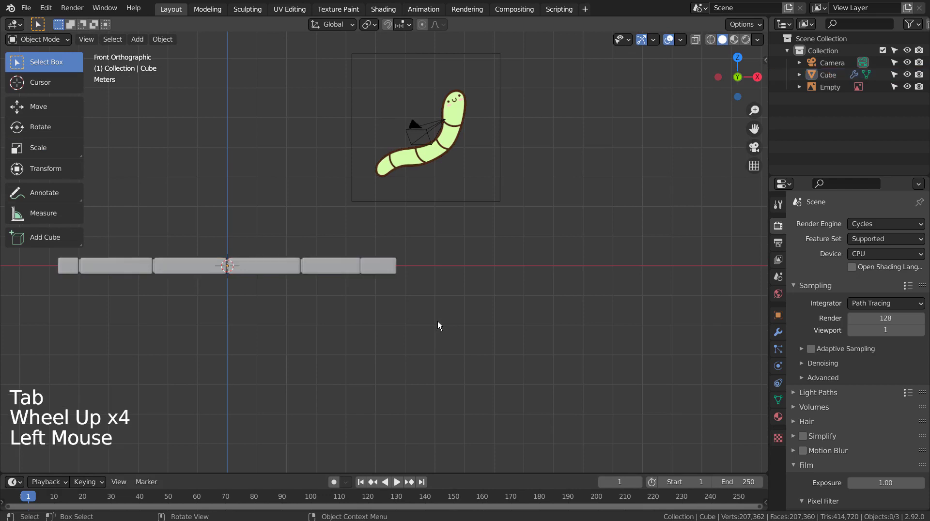
Undo recent edits and add another loop cut to the worm body mesh.
middle_click(449, 313)
scroll("up", 3)
key("ctrl+z")
key("ctrl+z")
key("ctrl+z")
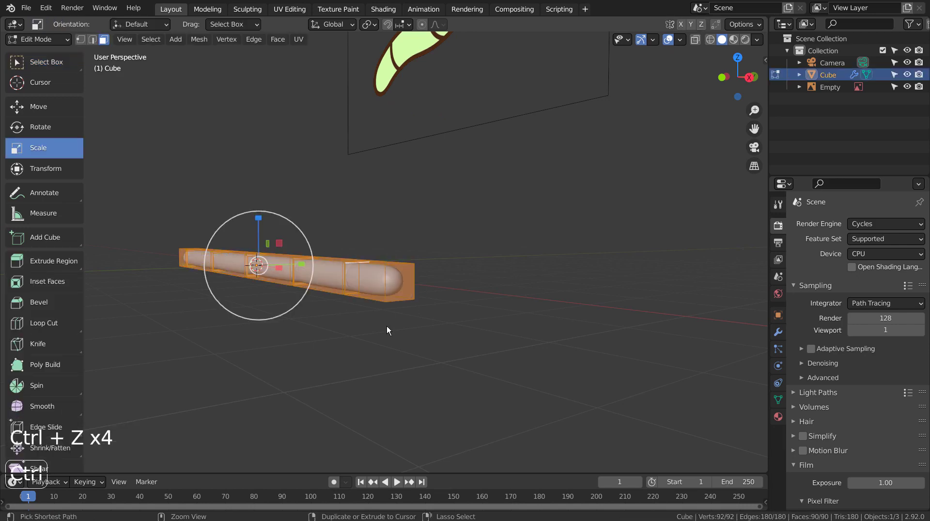
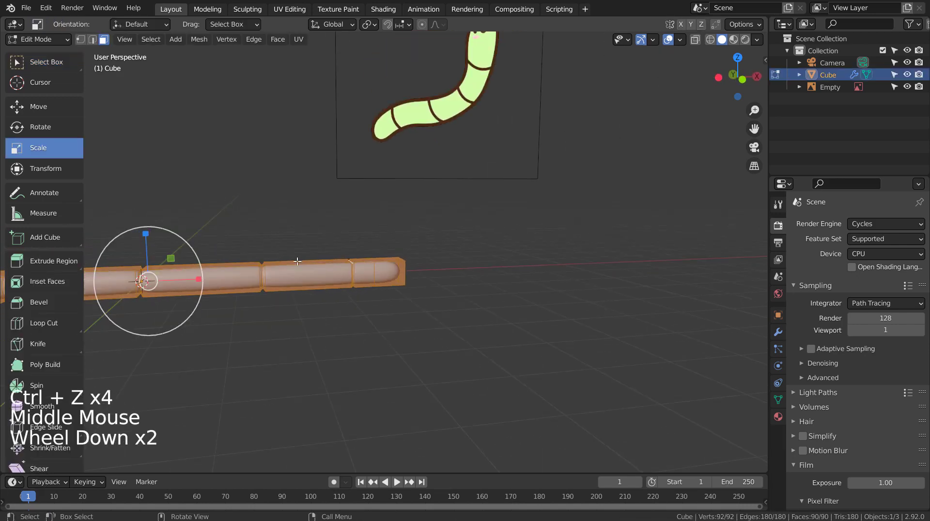
key("ctrl+r")
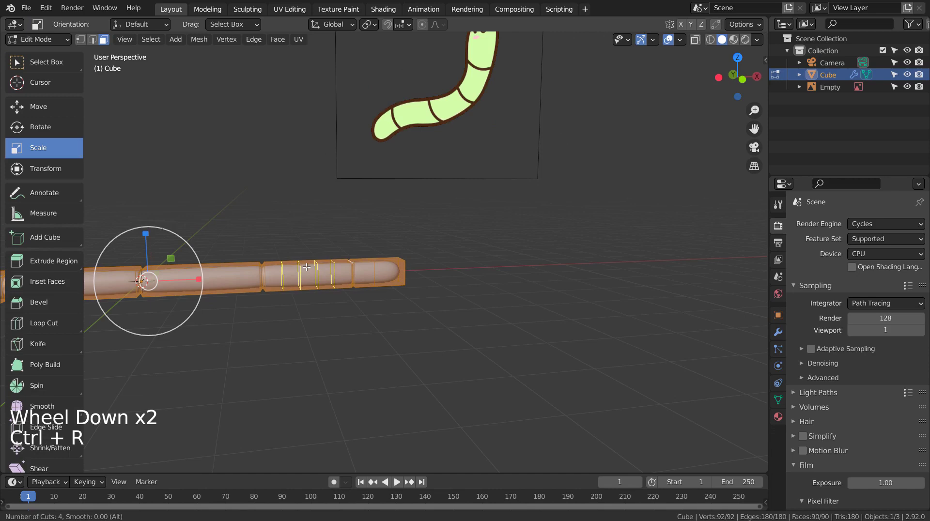
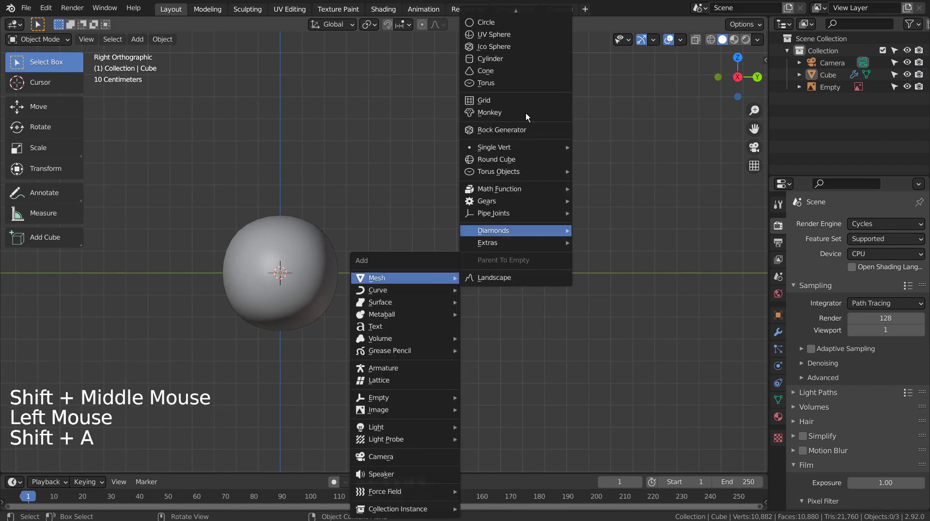
Add a small subdivided circle mesh and scale it down for the eye.
key("r")
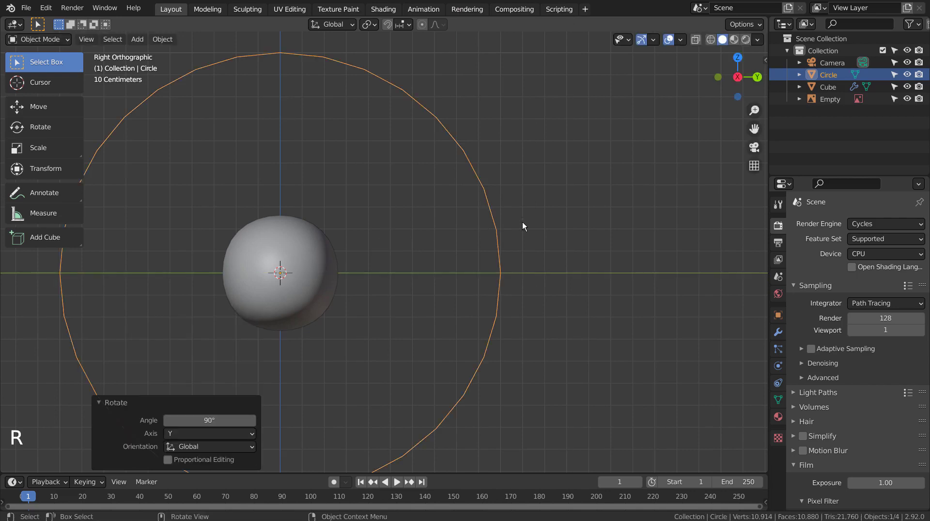
key("ctrl+3")
key("s")
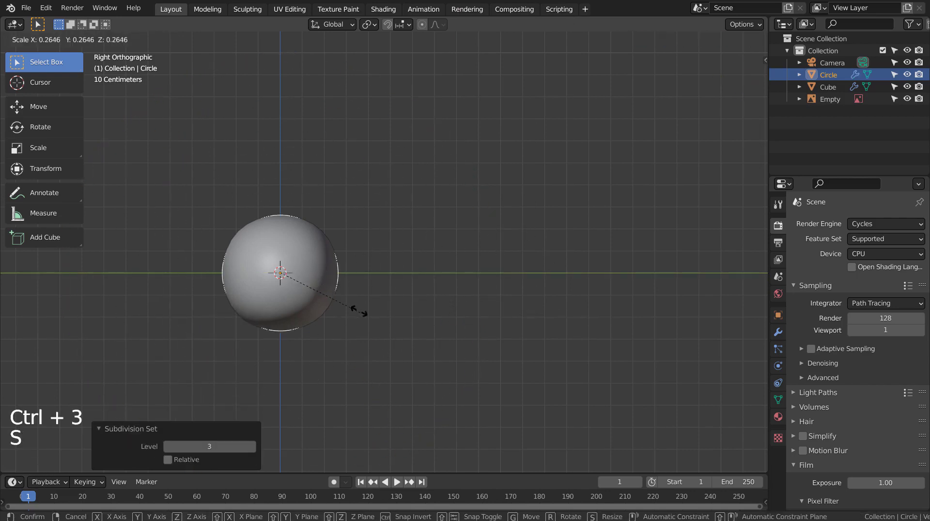
key("shift+z")
key("s")
key("g")
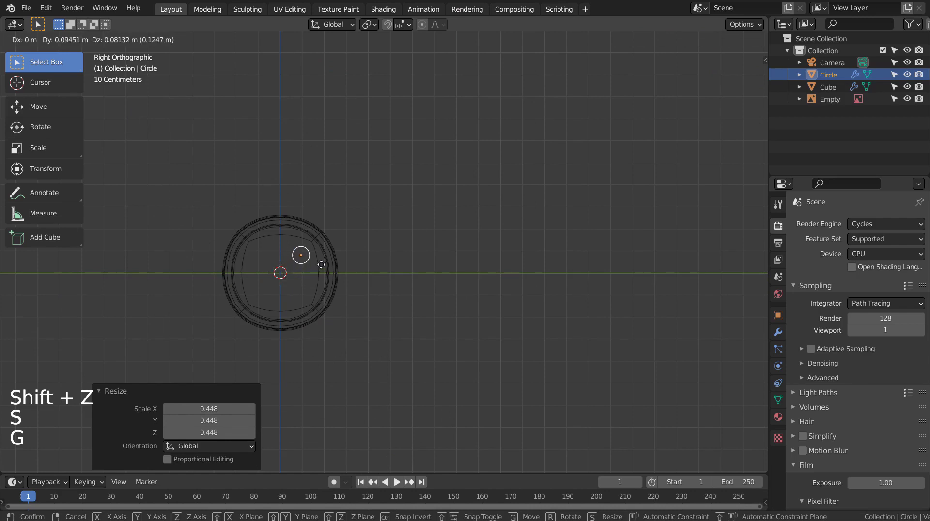
Move the circle along the tube to sit at the worm's head.
middle_click(464, 315)
scroll("down", 3)
key("g")
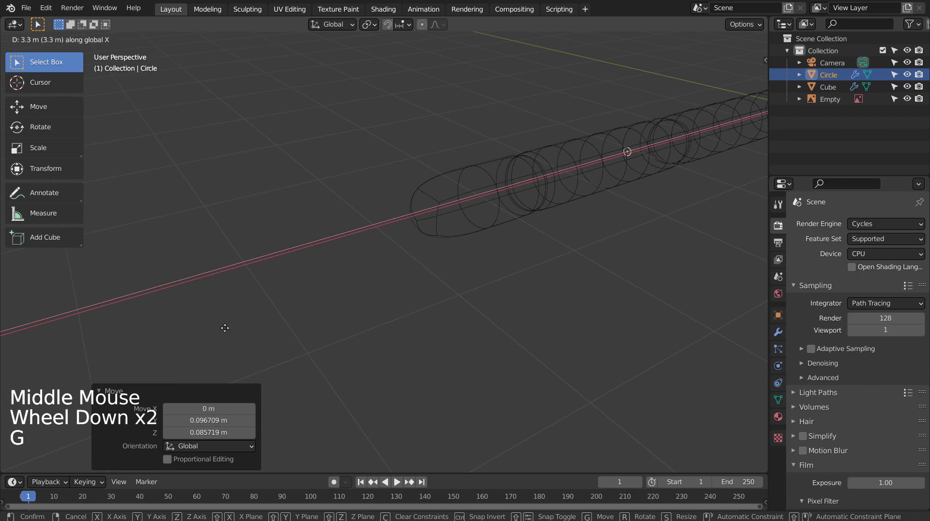
key("KP_1")
key("KP_3")
scroll("up", 3)
middle_click(339, 273)
middle_click(381, 275)
Duplicate the circle into a vertically squashed oval for the cheek, shown in wireframe front view.
key("shift+d")
key("s")
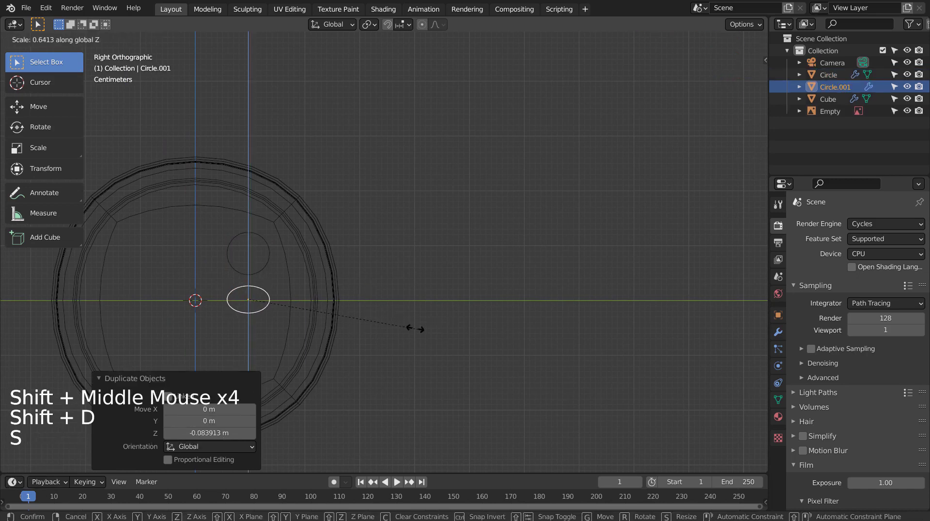
key("s")
key("g")
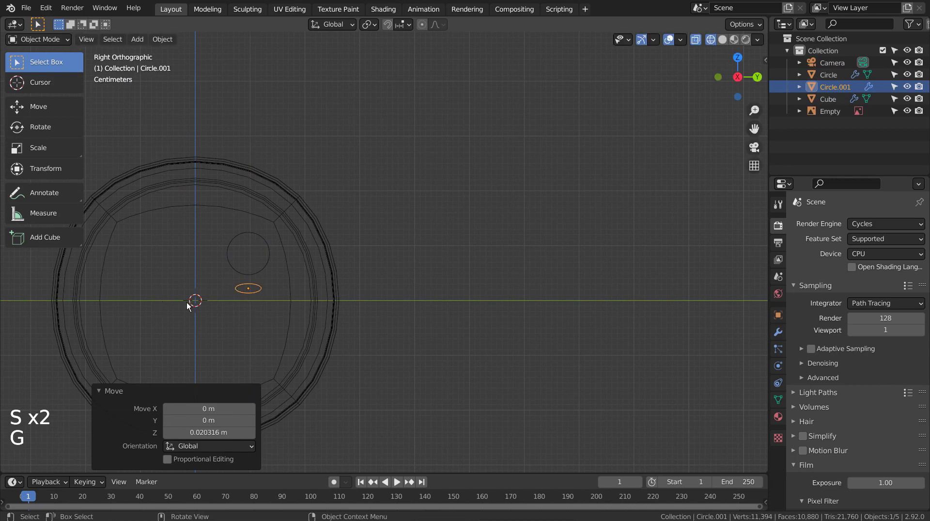
key("KP_1")
scroll("down", 3)
middle_click(477, 155)
scroll("up", 3)
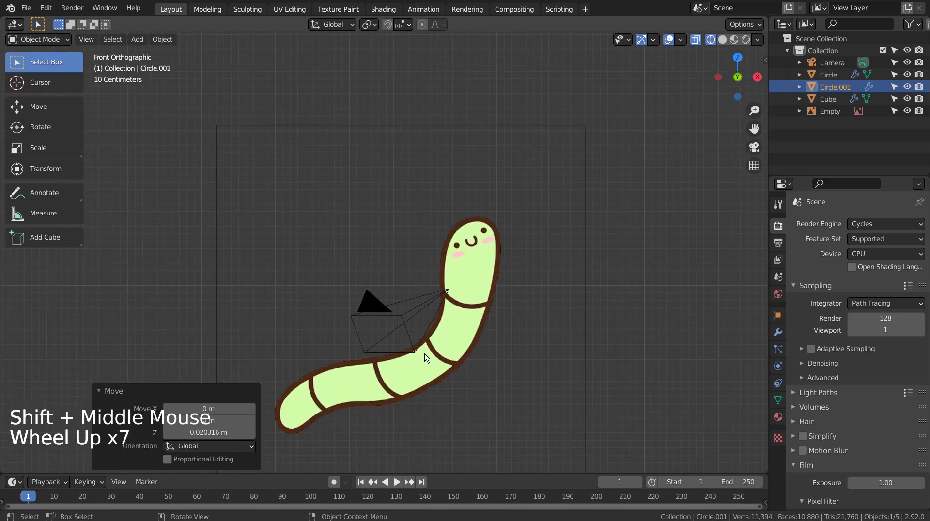
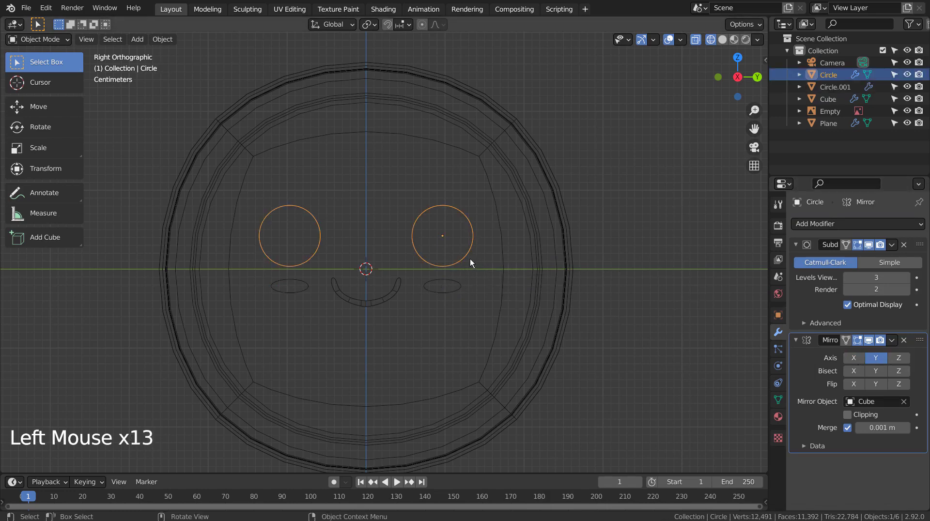
Apply the eye circle's and cheek oval's modifiers, enable Clipping on the smile's mirror and apply its subdivision.
key("ctrl+a")
key("ctrl+a")
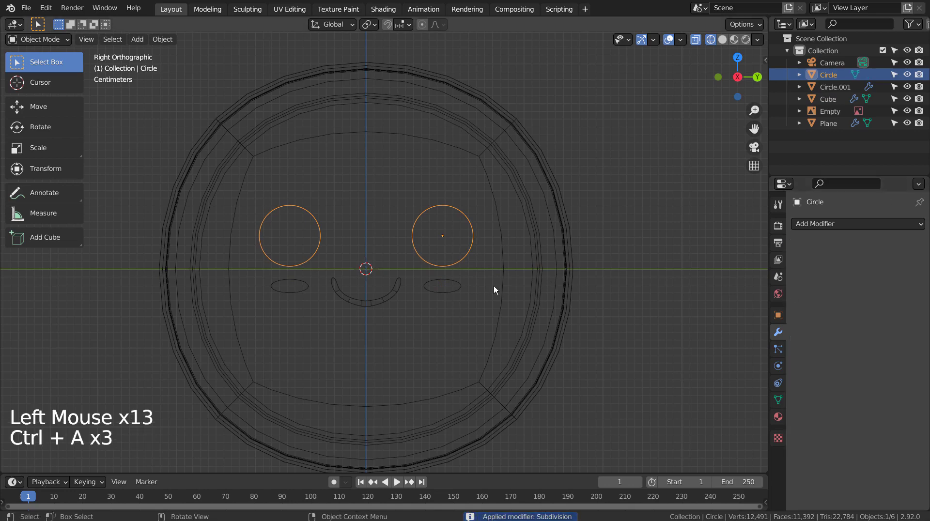
left_click(471, 290)
left_click(461, 293)
key("ctrl+a")
key("ctrl+a")
left_click(402, 300)
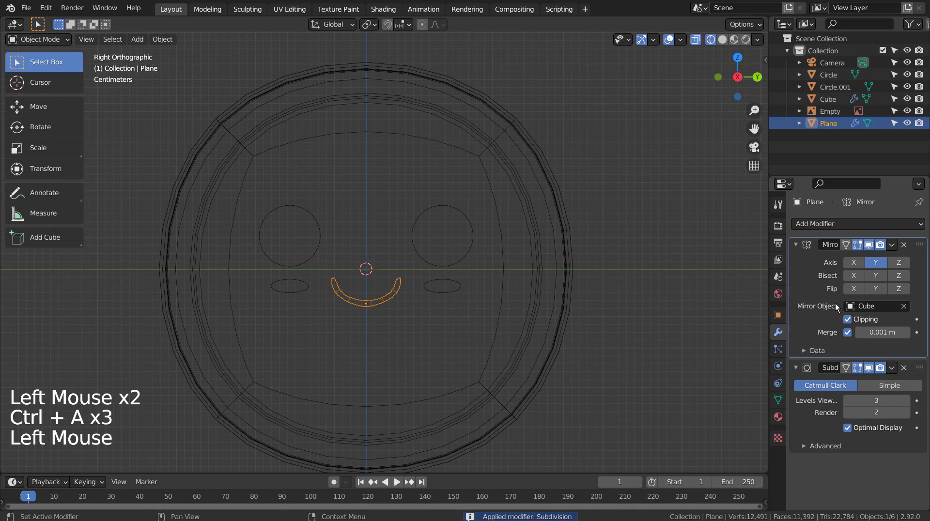
key("ctrl+a")
key("ctrl+a")
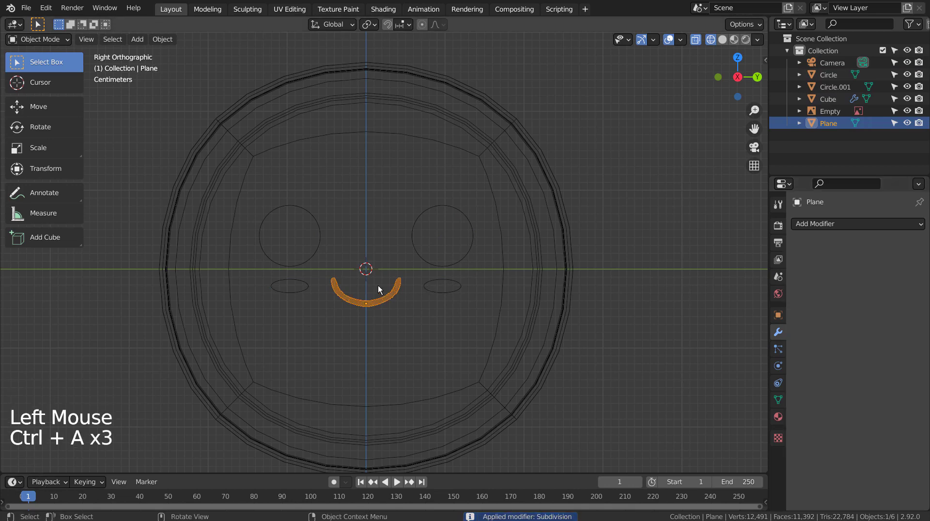
scroll("up", 3)
scroll("down", 3)
left_click(498, 267)
left_click(476, 296)
left_click(380, 318)
left_click(466, 259)
left_click(481, 269)
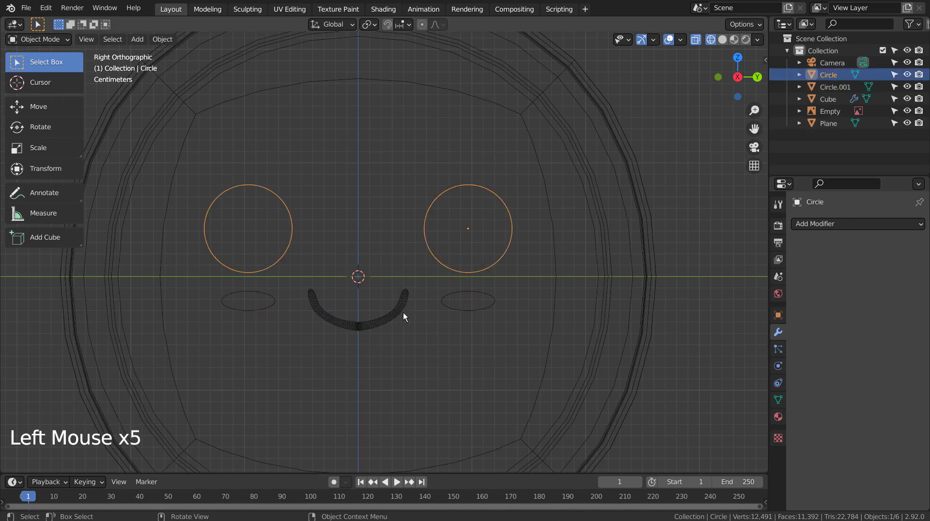
left_click(404, 316)
key("b")
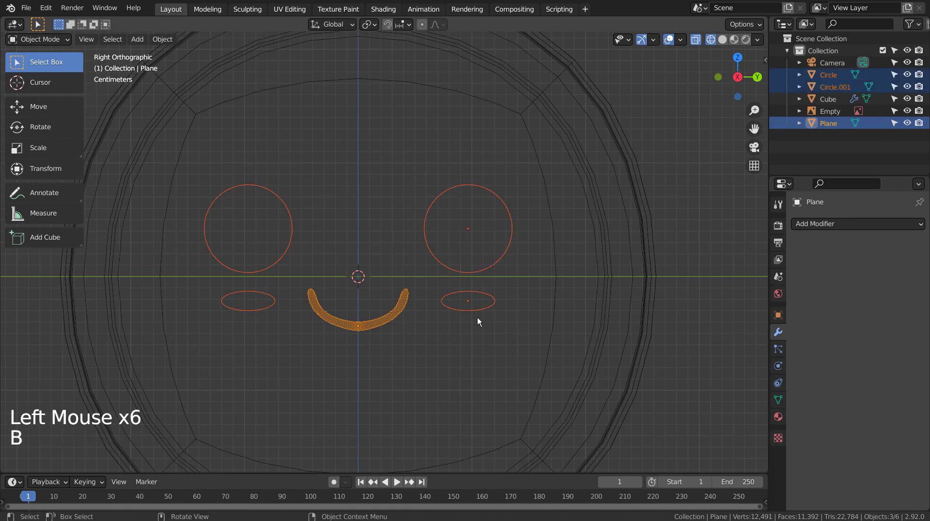
key("KP_3")
key("KP_1")
scroll("down", 3)
middle_click(409, 296)
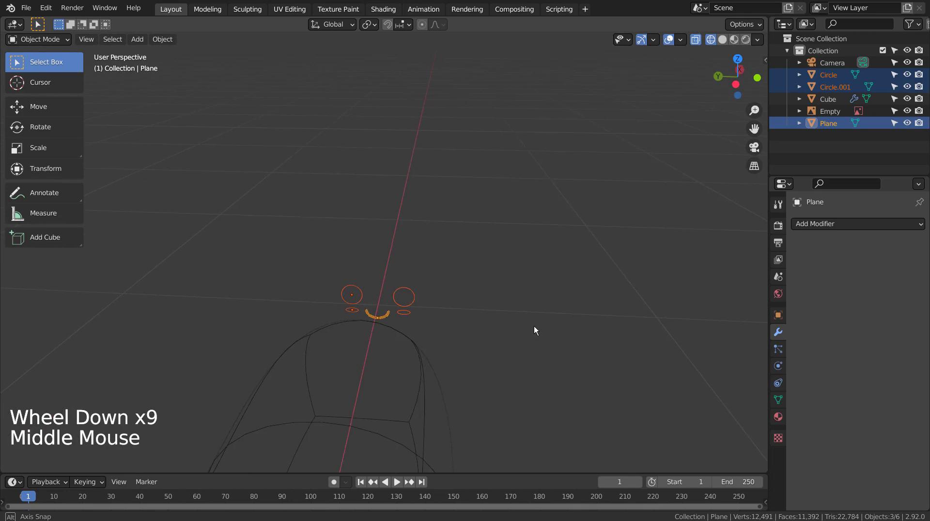
middle_click(554, 333)
middle_click(349, 378)
middle_click(355, 378)
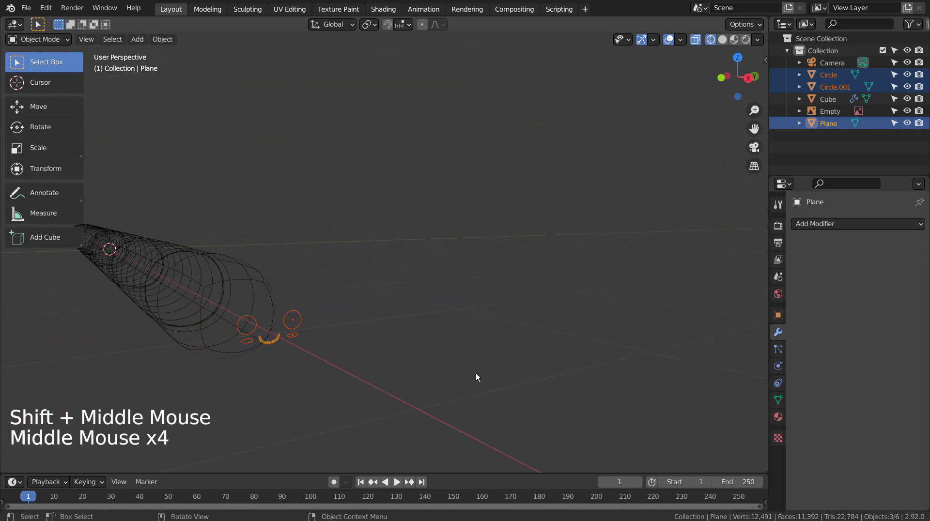
key("KP_1")
key("KP_3")
scroll("up", 3)
middle_click(433, 363)
scroll("up", 3)
With the worm body and eye circle selected, apply the body's Subdivision modifier.
left_click(391, 317)
left_click(426, 298)
key("Tab")
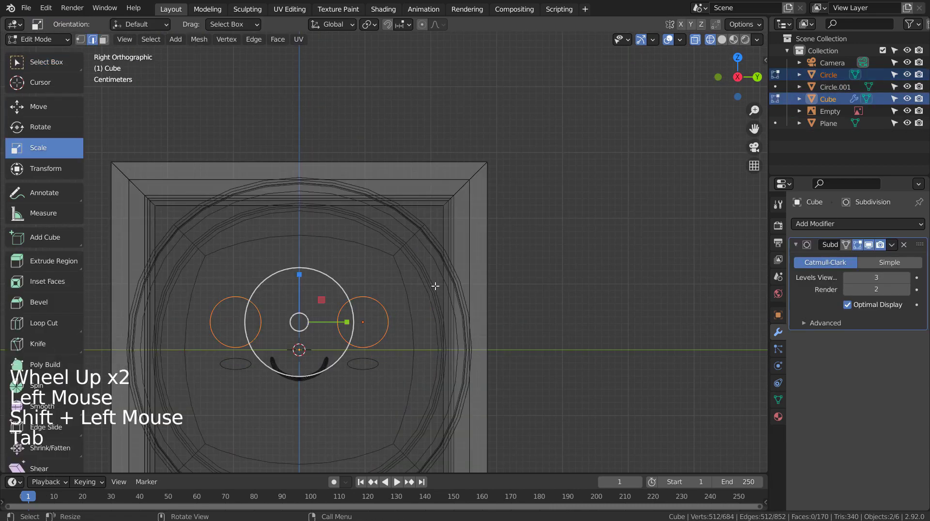
key("Tab")
left_click(435, 267)
key("ctrl+a")
left_click(348, 308)
left_click(426, 278)
key("Tab")
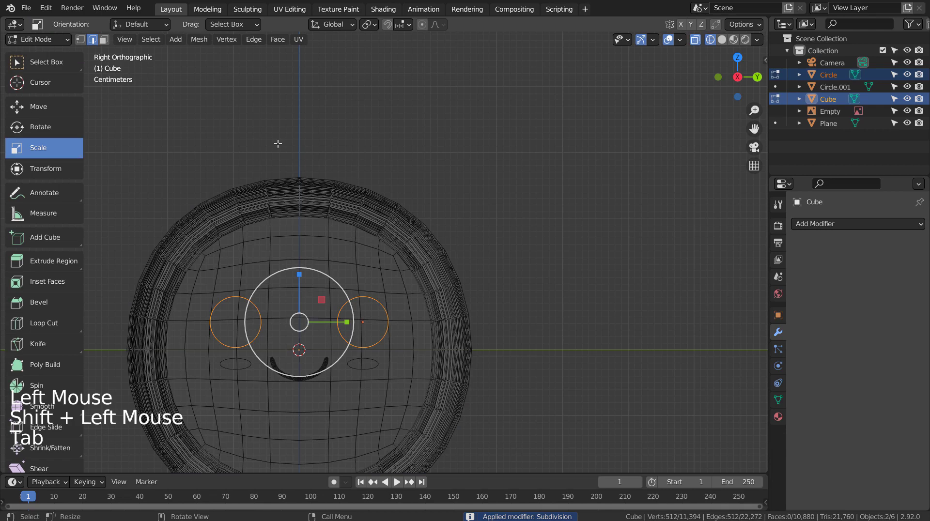
Fill the eye circle as a solid face and give the body a new light-green material.
key("alt+a")
left_click(202, 45)
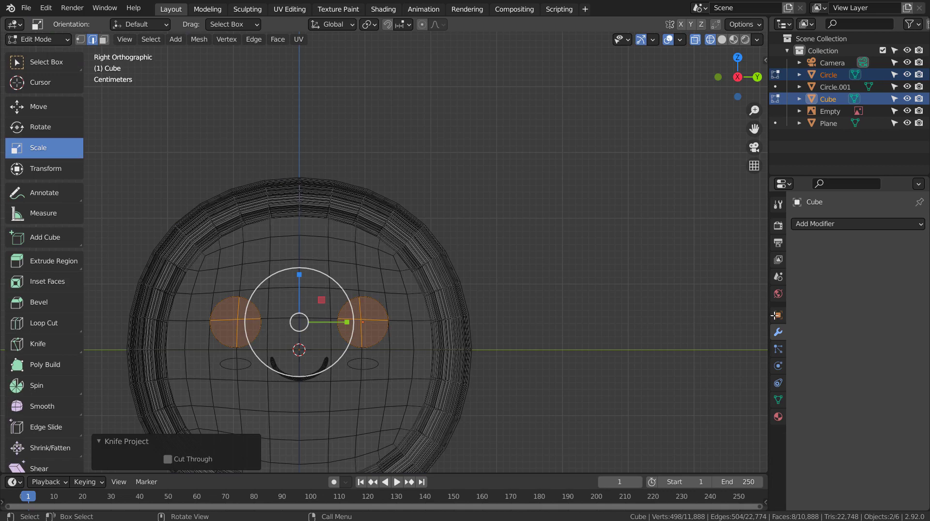
left_click(780, 420)
left_click(843, 284)
left_click(892, 383)
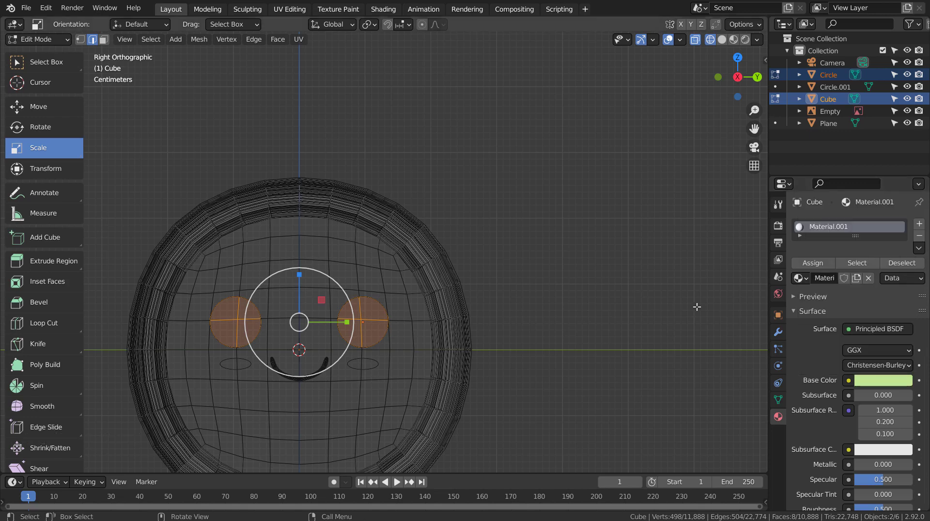
Add a second material slot with a black base colour and assign it to the eye.
left_click(917, 226)
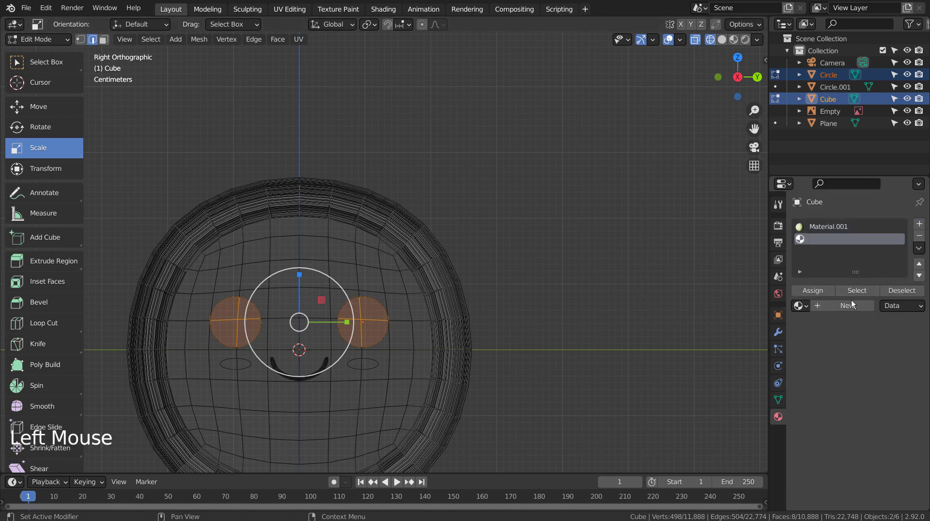
left_click(852, 306)
left_click(897, 413)
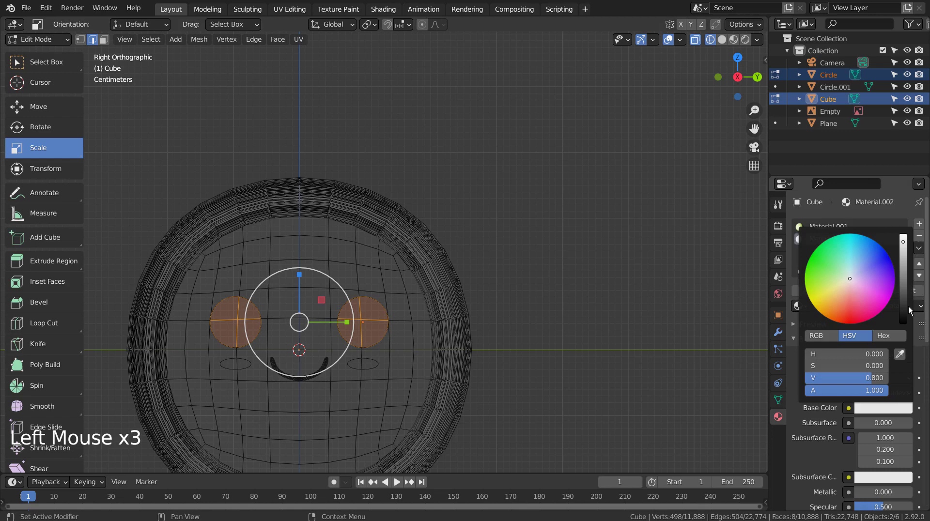
left_click(803, 300)
left_click(810, 298)
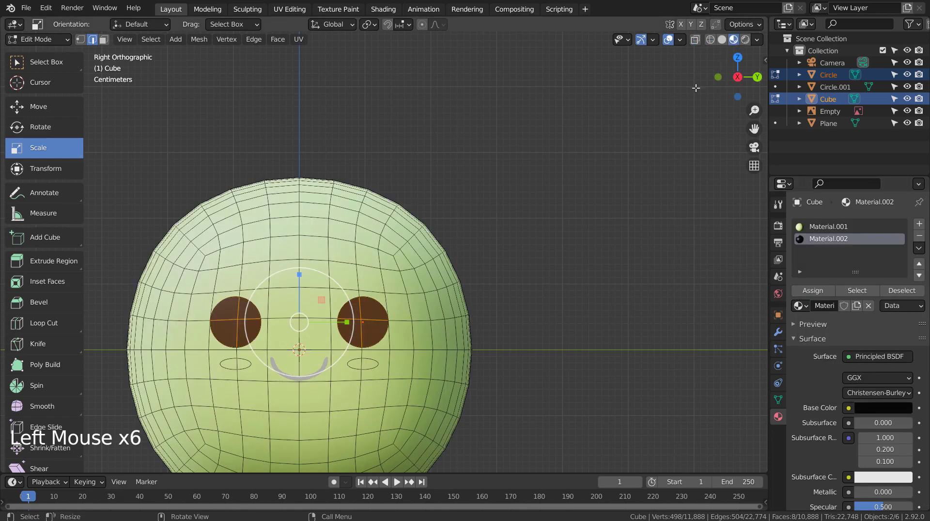
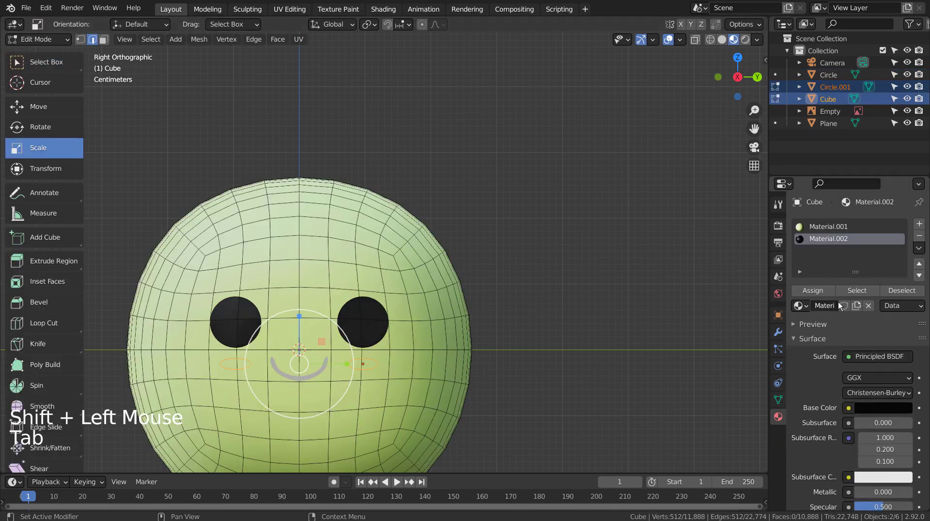
Cut the cheek oval into the body and add a third material for the mouth's pink colour.
key("alt+a")
left_click(198, 47)
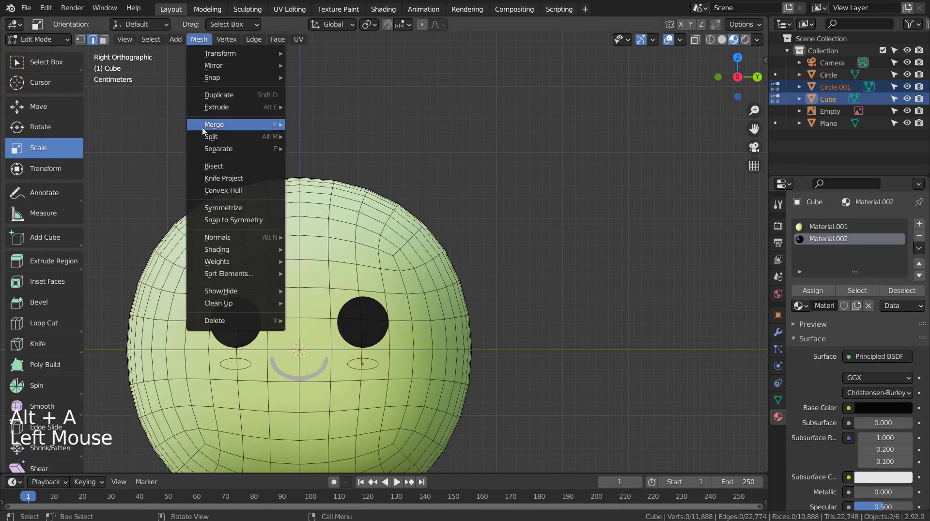
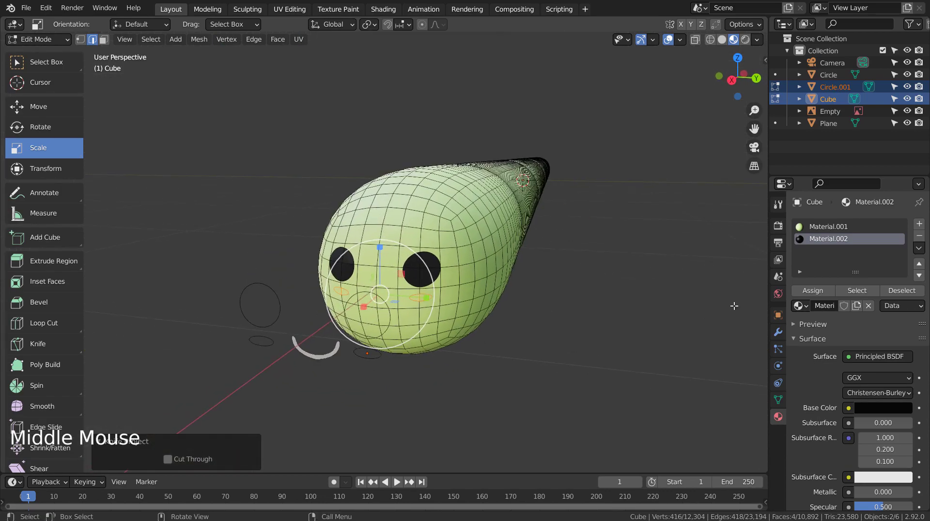
left_click(924, 226)
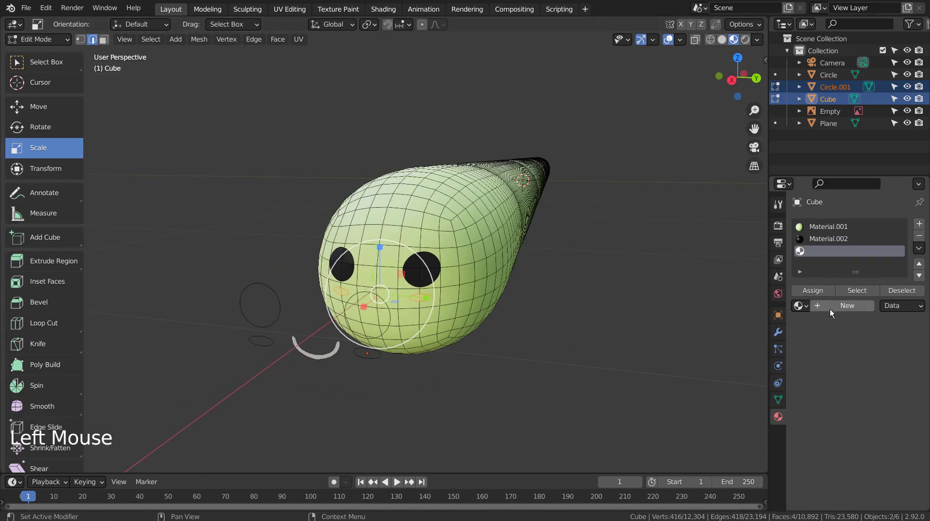
left_click(839, 309)
left_click(890, 410)
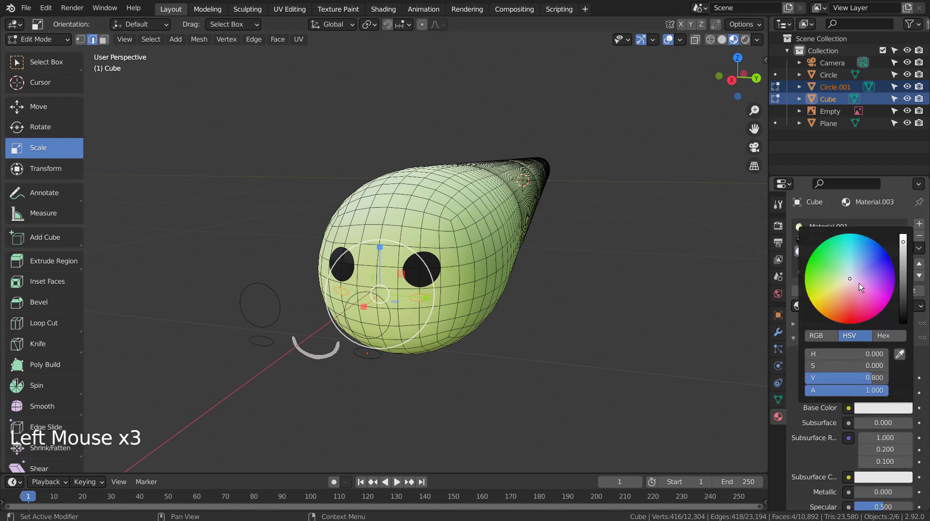
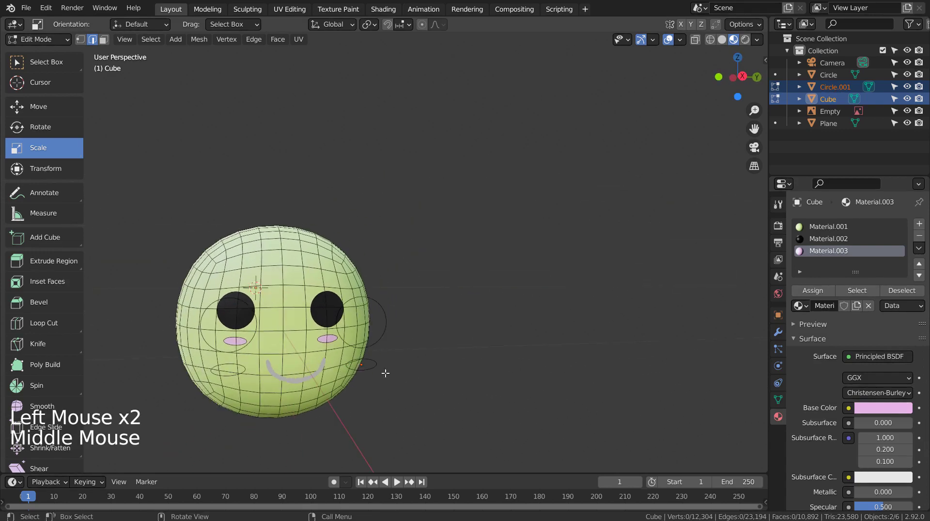
Edit the worm body and smile together and assign the black Material.002 to the smile.
key("Tab")
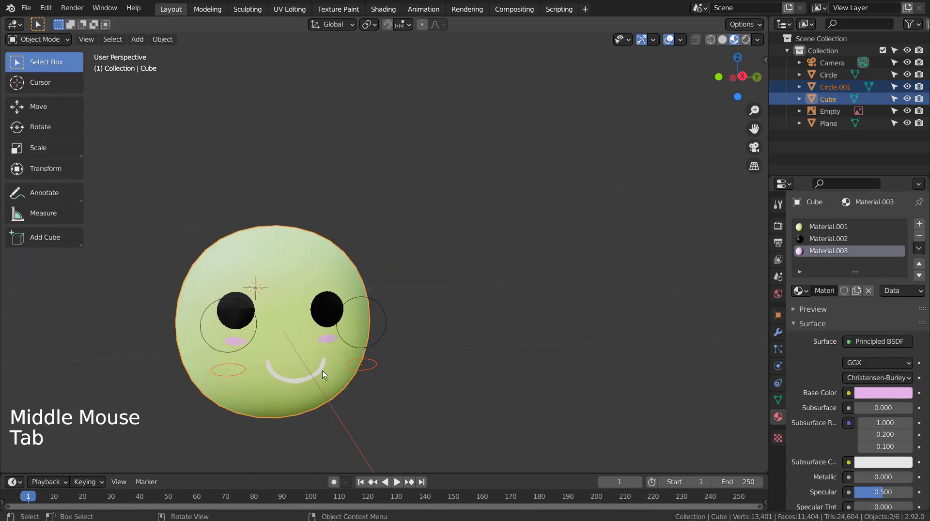
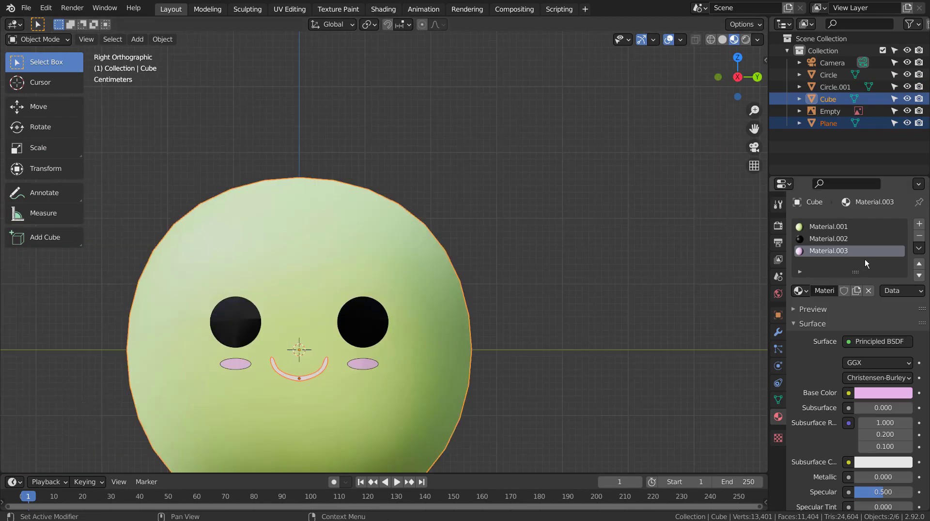
left_click(440, 374)
left_click(442, 375)
key("Tab")
key("alt+a")
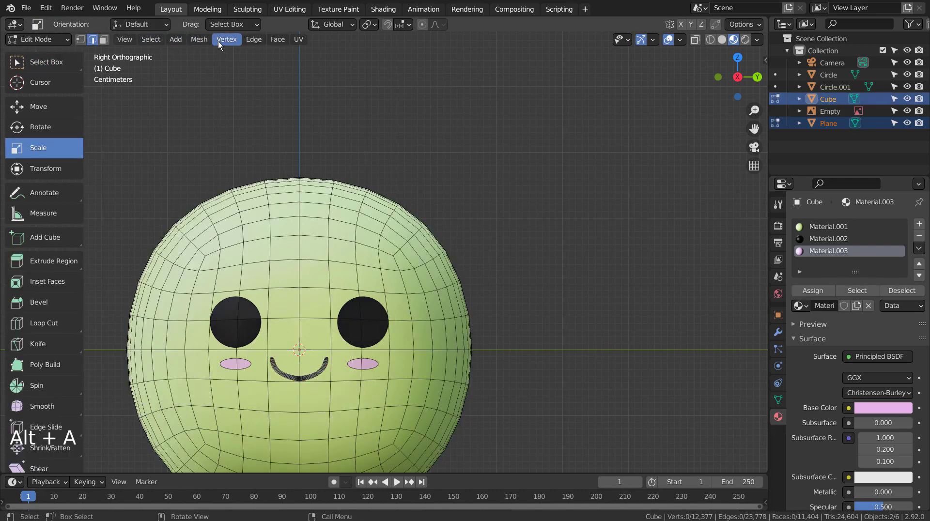
left_click(203, 42)
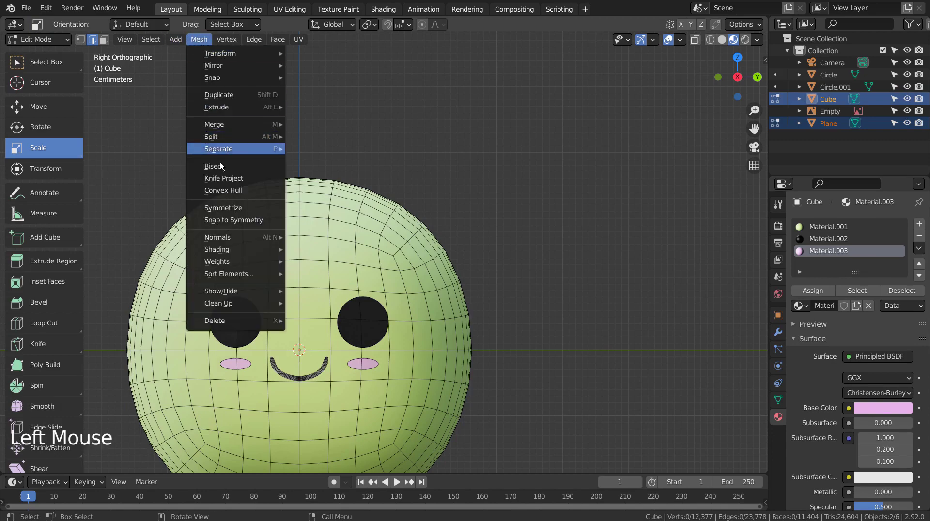
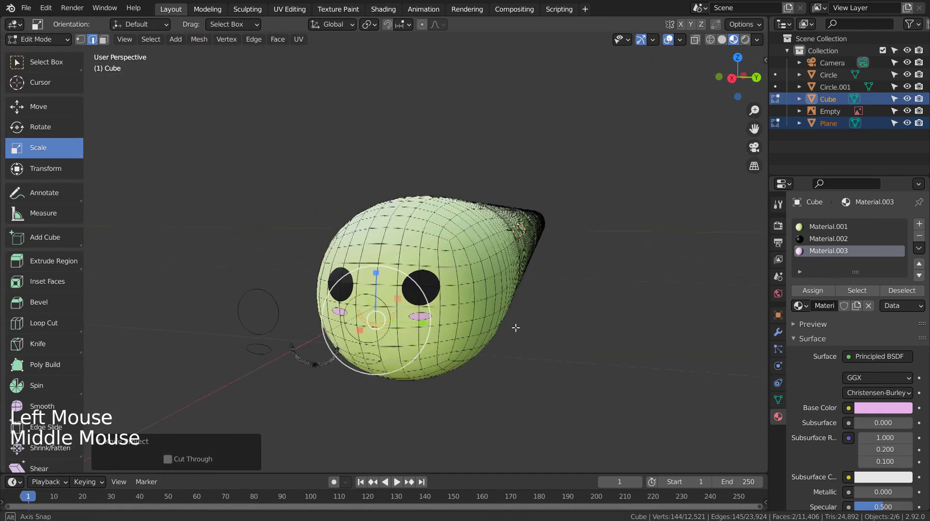
left_click(834, 242)
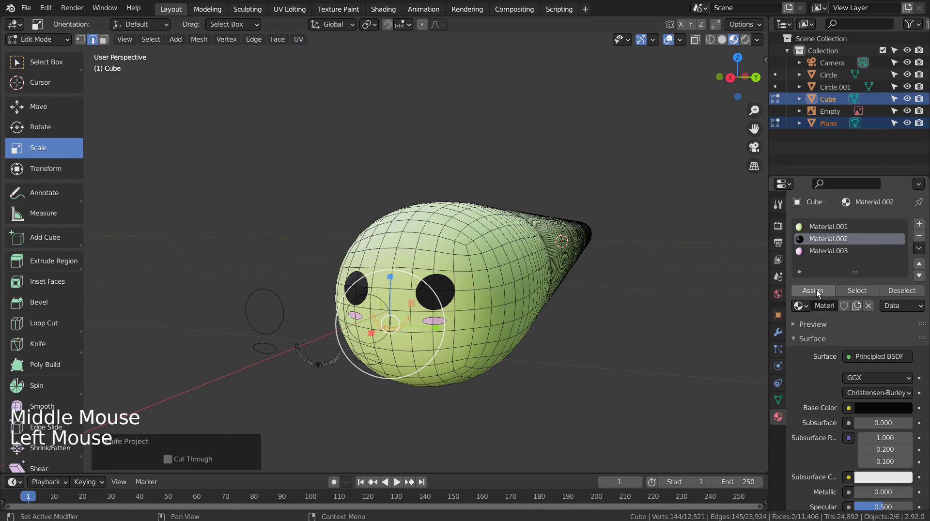
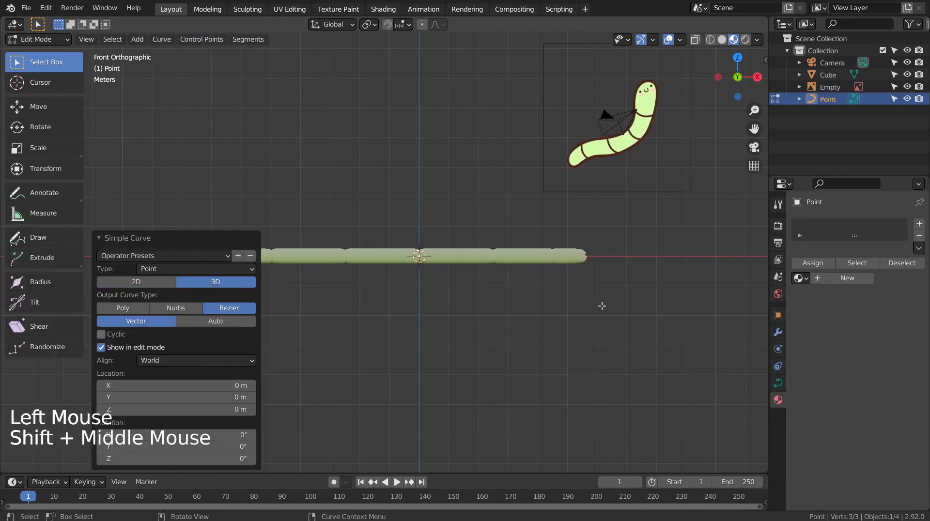
Reshape the path curve's points and handles so it bends upward into an S-shape.
key("g")
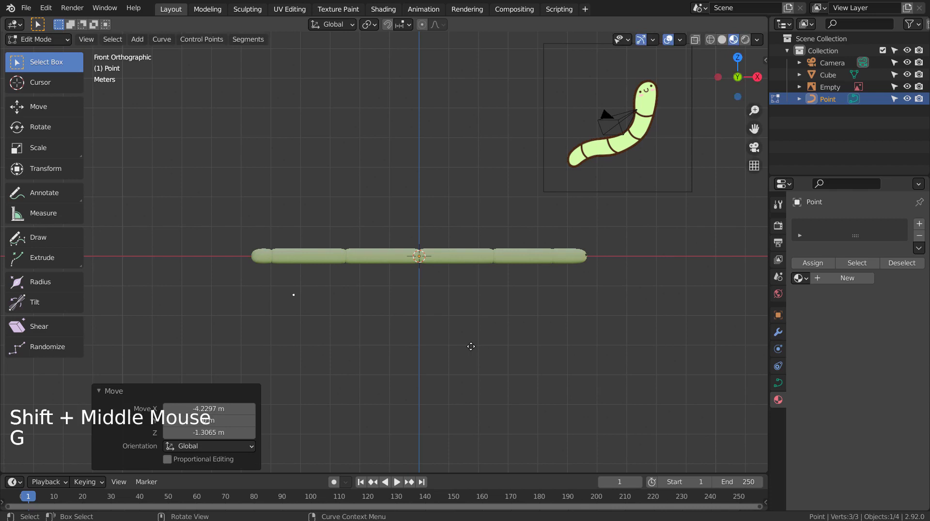
key("s")
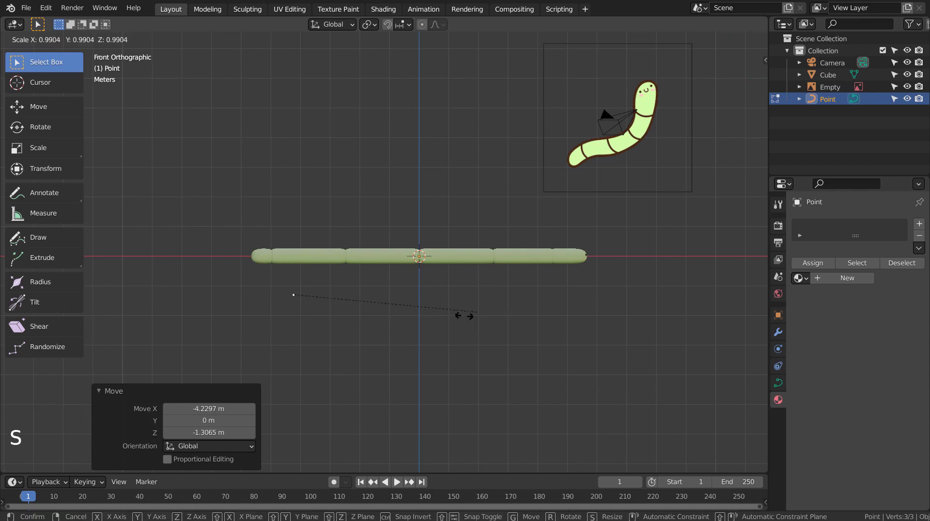
key("ctrl+z")
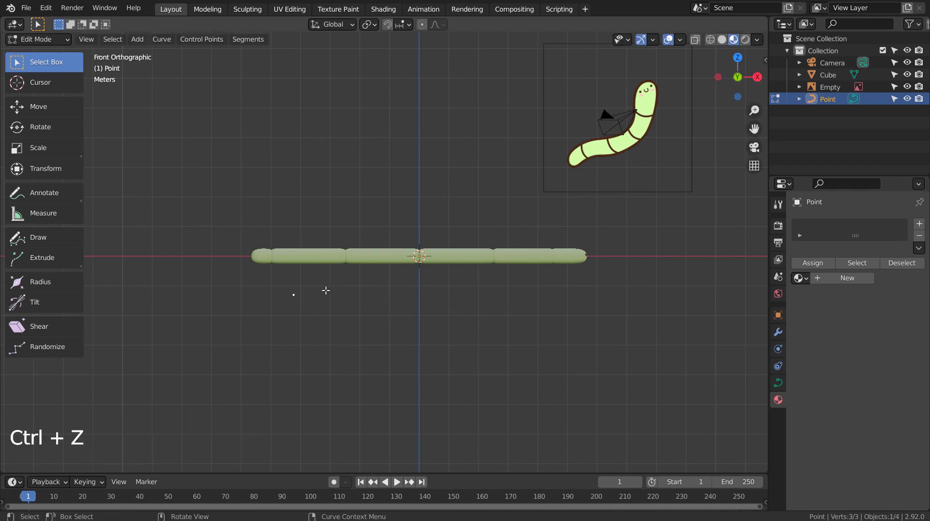
key("e")
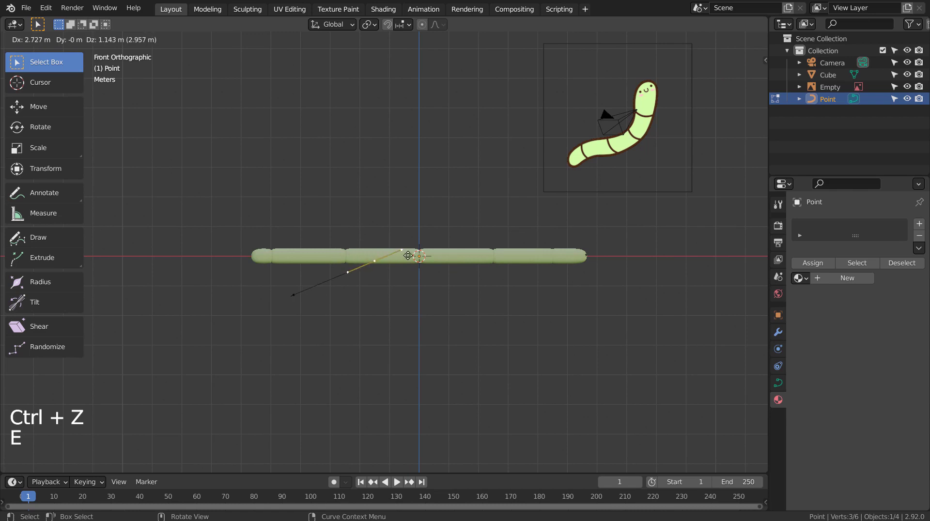
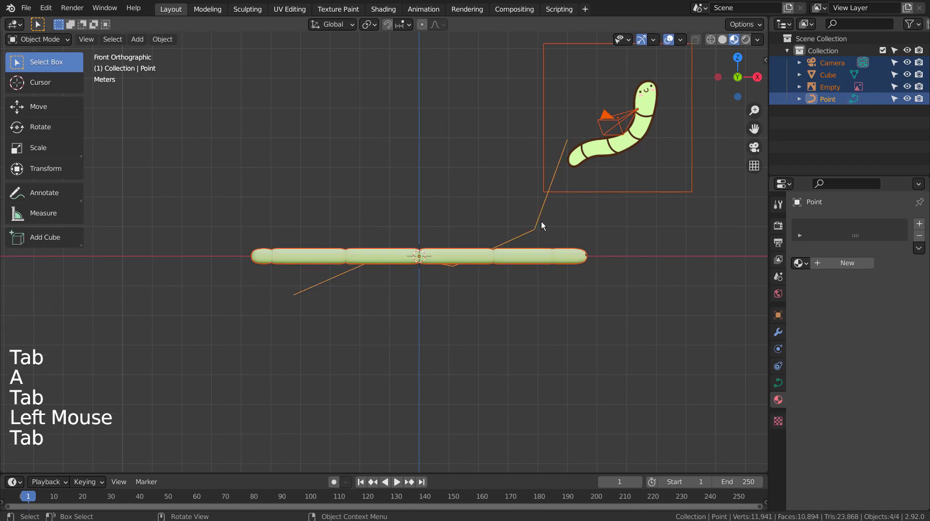
left_click(545, 225)
key("Tab")
key("a")
key("v")
key("Tab")
Add a Curve modifier to the worm body targeting the curve and slide the worm along it.
left_click(552, 257)
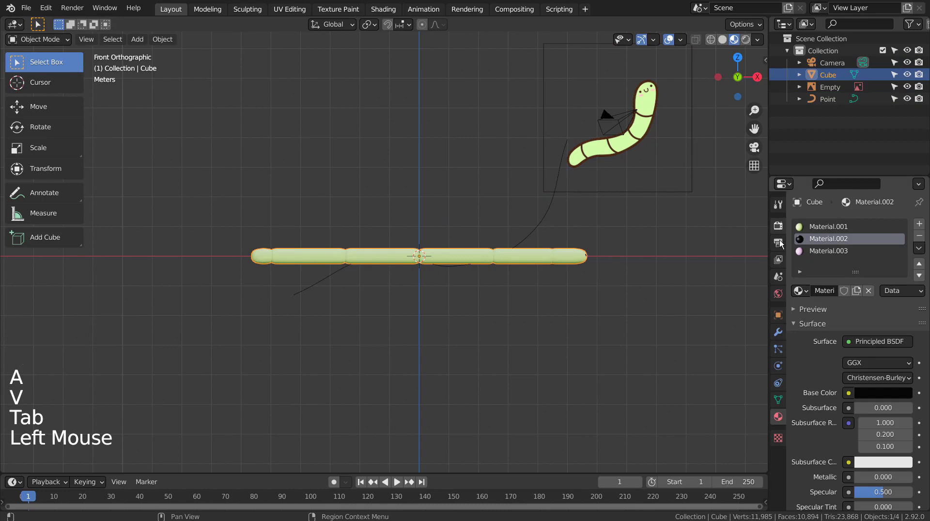
left_click(779, 334)
left_click(850, 228)
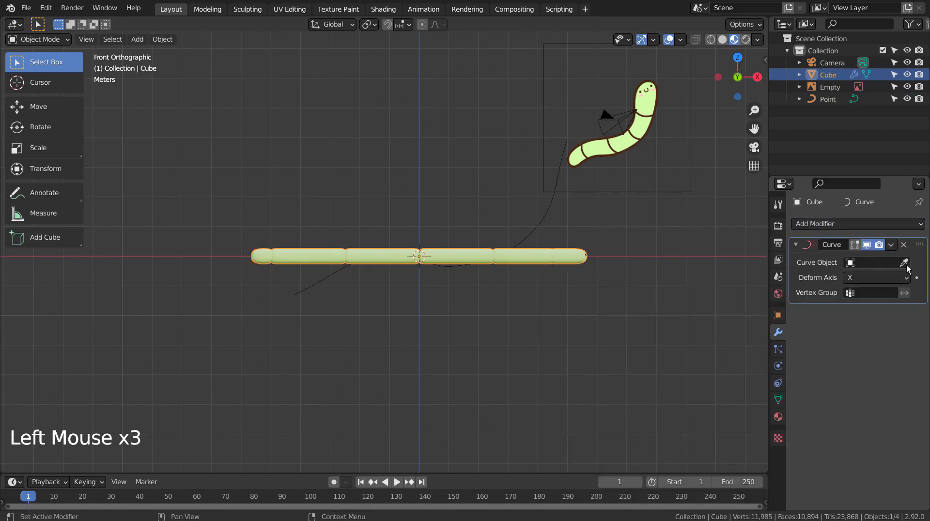
left_click(907, 266)
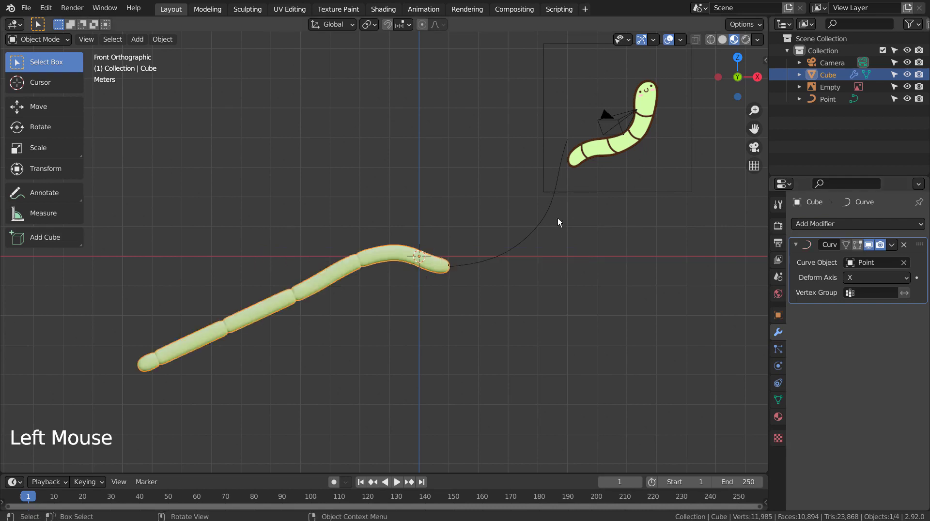
key("g")
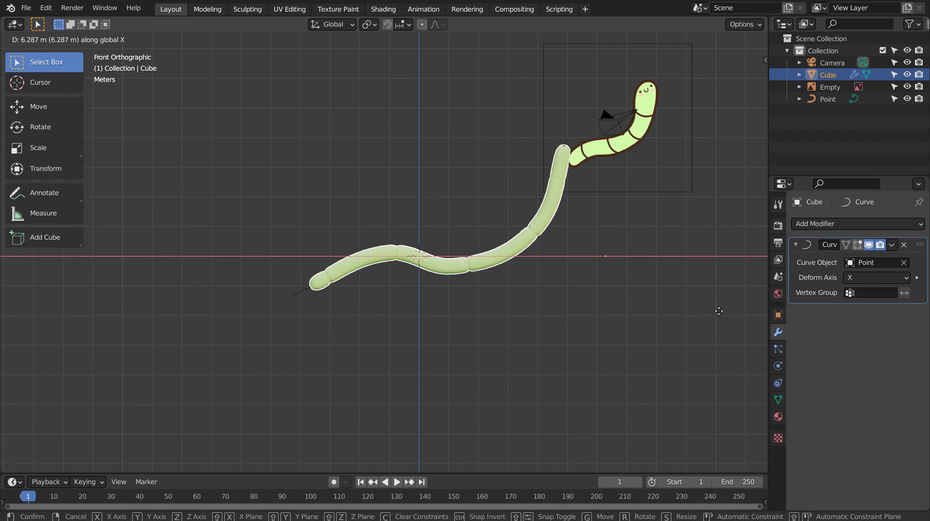
middle_click(660, 321)
middle_click(567, 346)
left_click(572, 133)
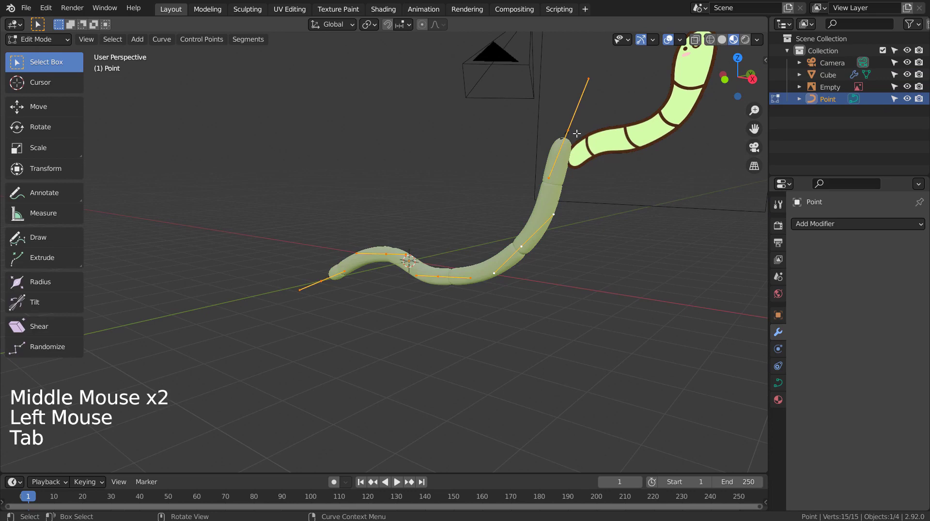
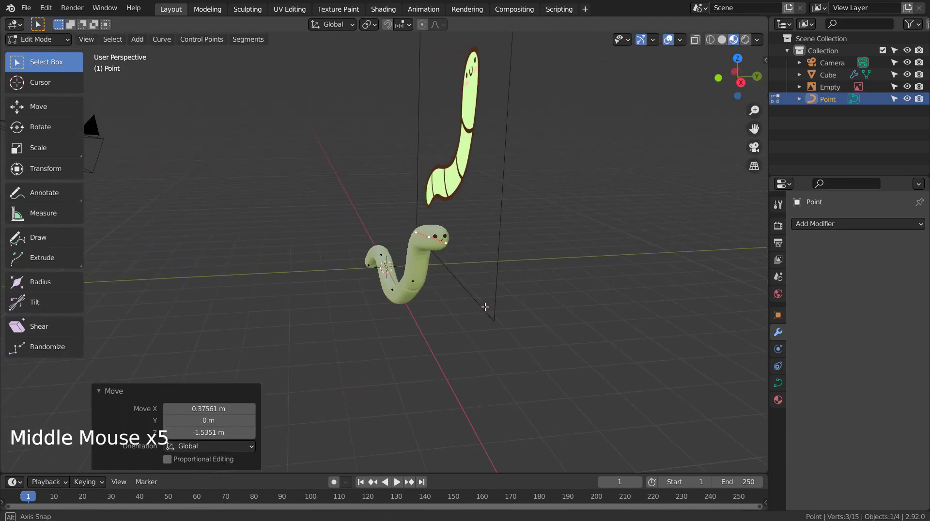
Leave curve editing and hide the reference drawing Empty in the outliner.
key("Tab")
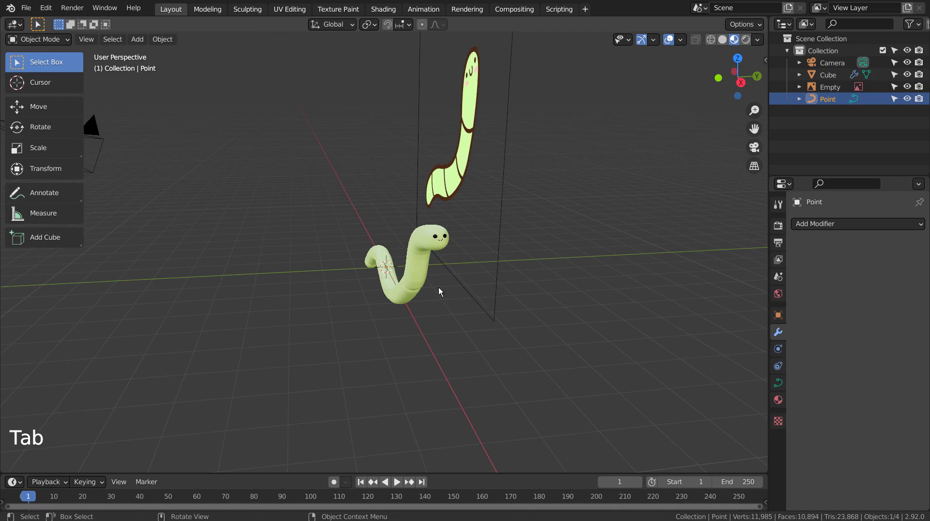
middle_click(455, 285)
left_click(717, 122)
left_click(915, 89)
left_click(926, 89)
left_click(828, 78)
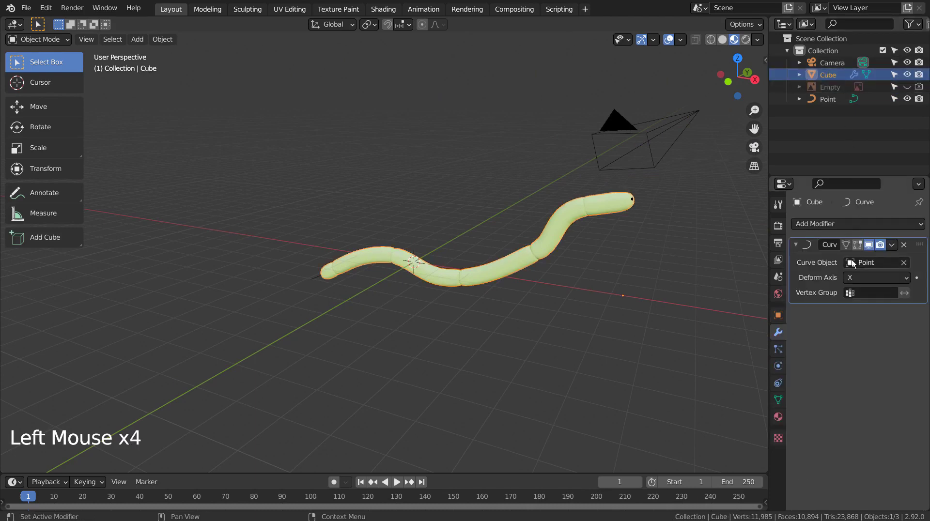
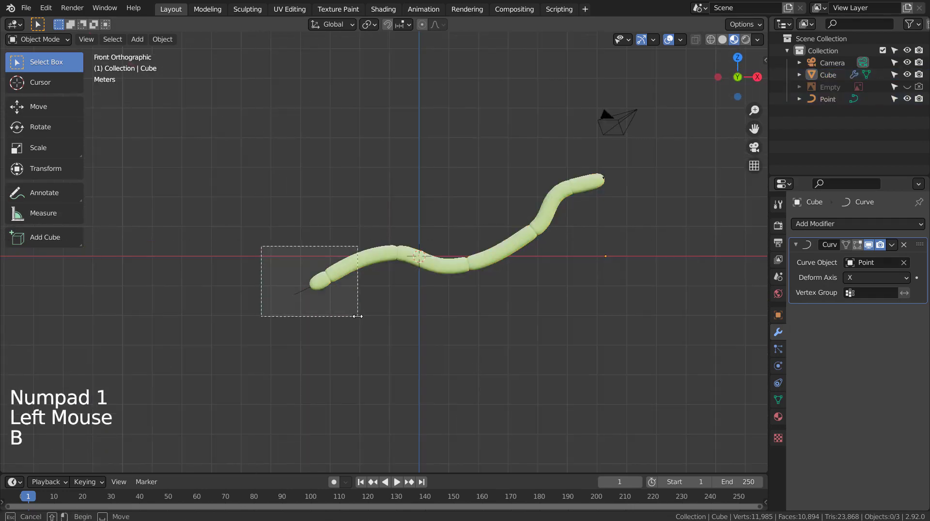
Duplicate the worm with its curve and rotate the copy half a turn, checking front and top views.
key("KP_7")
key("KP_8")
key("KP_7")
key("shift+d")
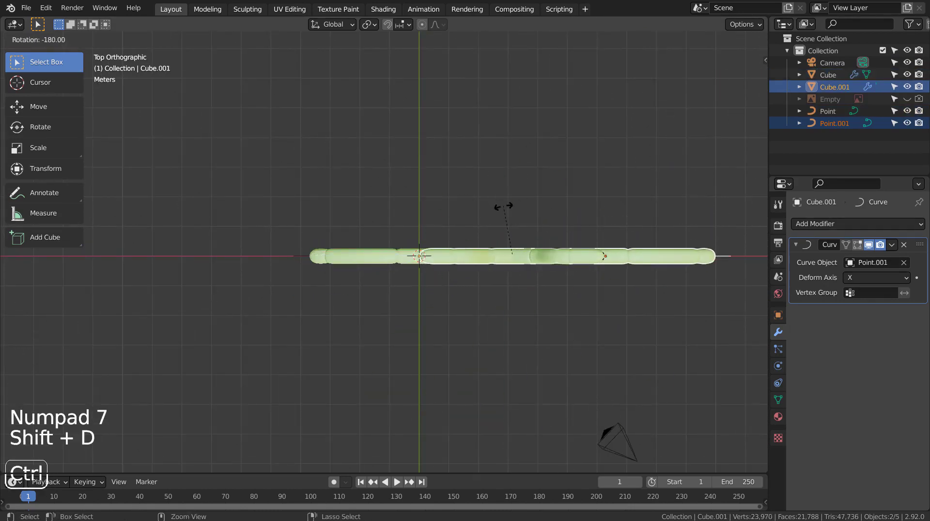
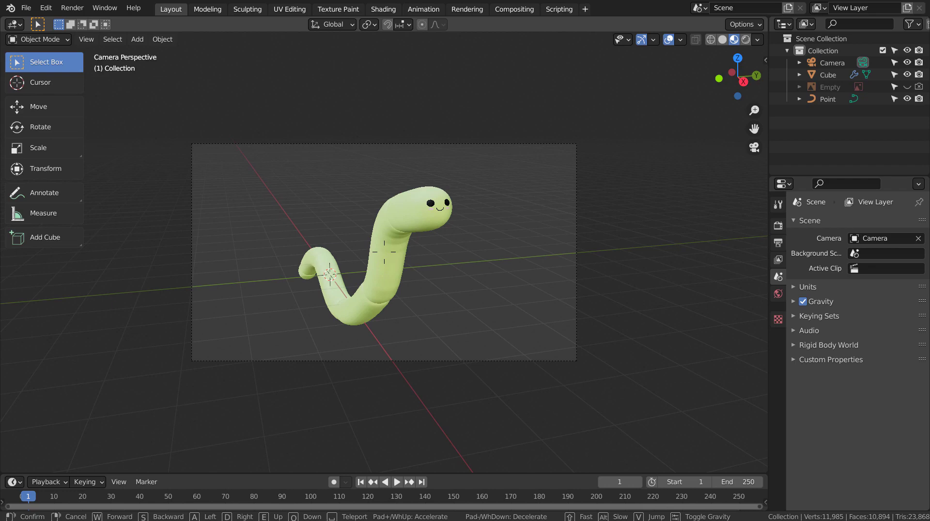
Add a mesh plane, lower it along Z beneath the worm and scale it into a wide ground.
left_click(326, 210)
key("shift+a")
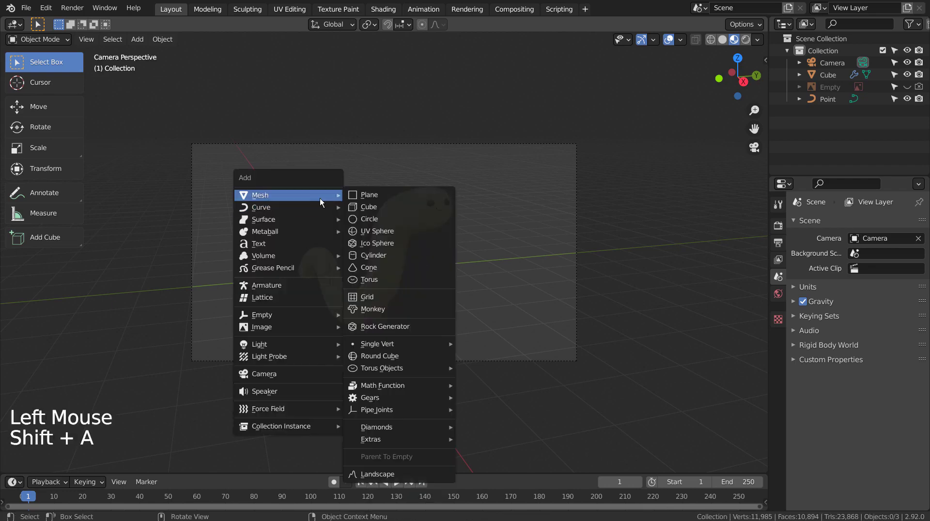
key("s")
key("KP_3")
key("g")
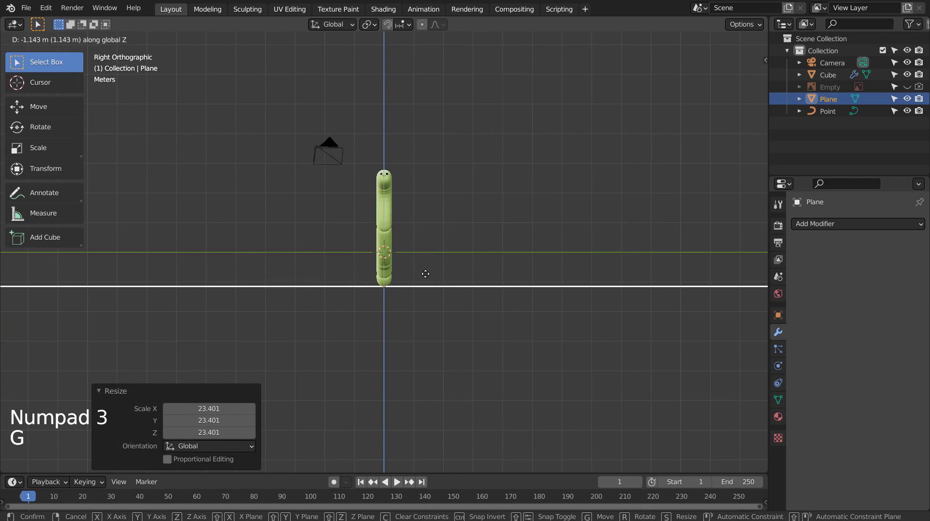
key("KP_0")
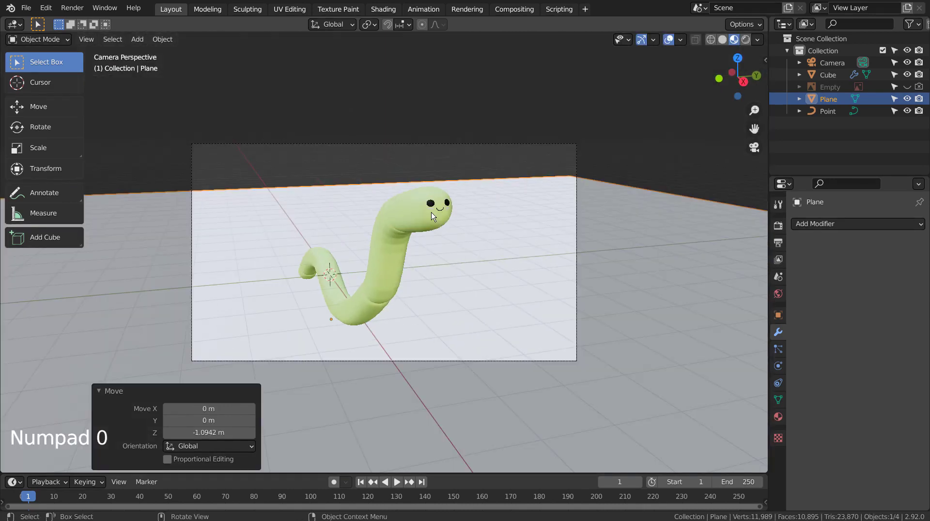
key("s")
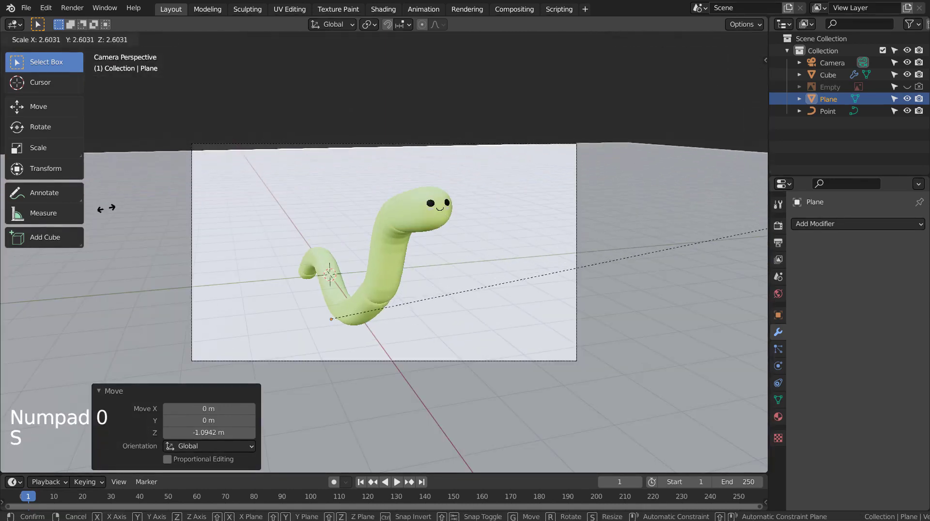
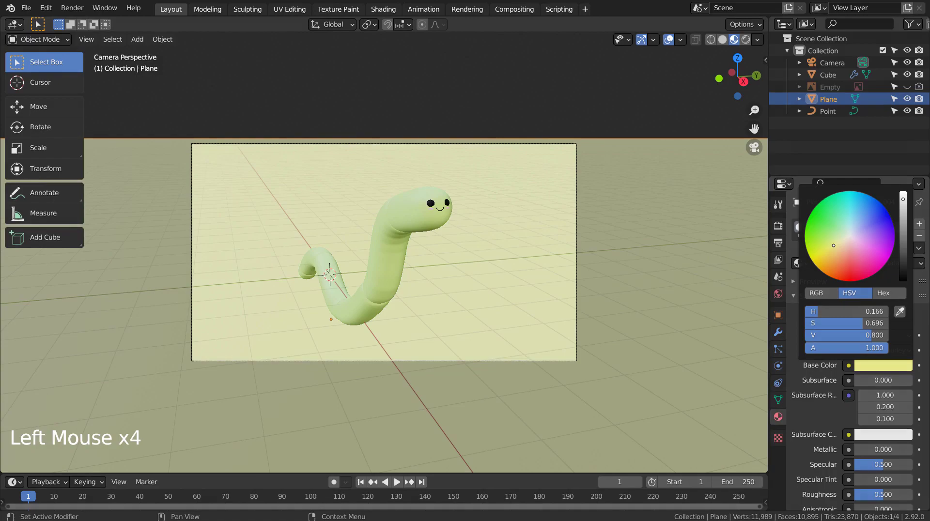
Switch the viewport to Rendered shading and set the ground plane's base colour to red.
left_click(624, 121)
left_click(745, 41)
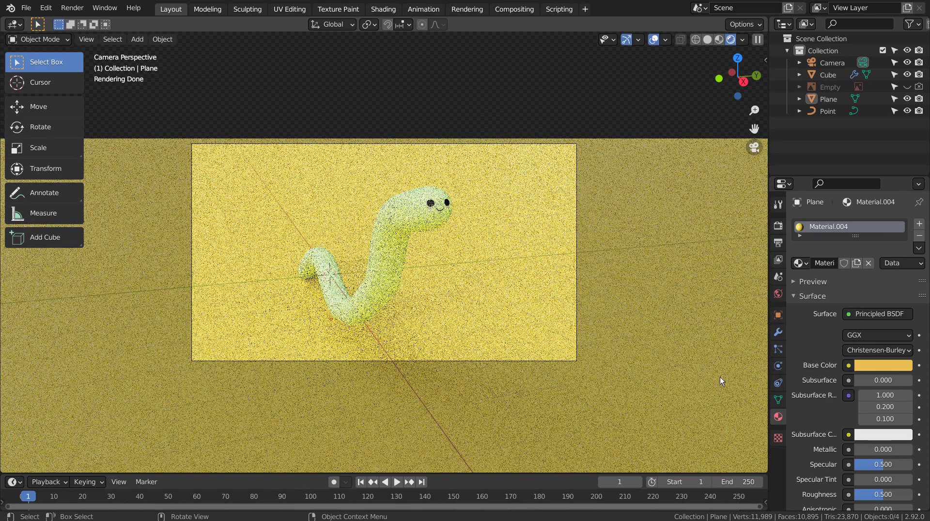
left_click(750, 373)
left_click(896, 373)
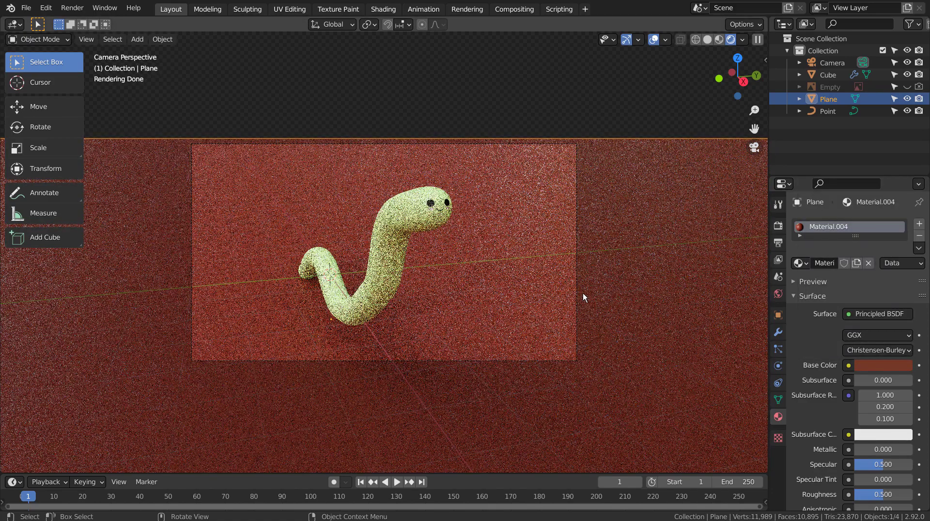
Select the worm and bring up the World Properties lighting settings.
left_click(391, 293)
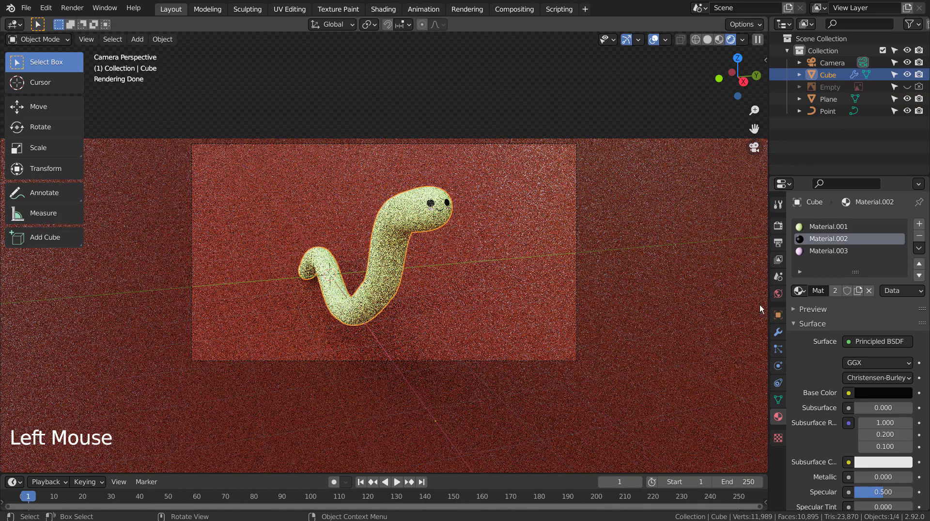
double_click(784, 329)
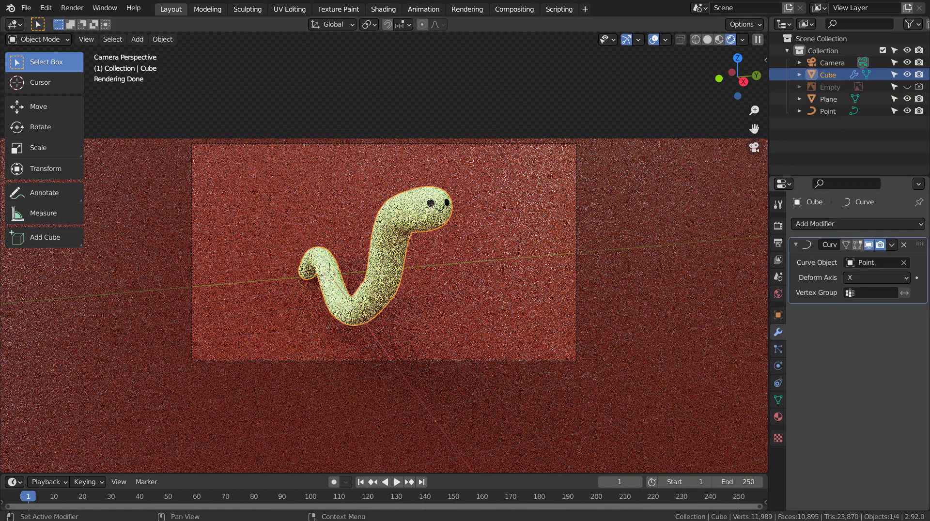
left_click(783, 302)
Replace the forest image with a Nishita Sky Texture at strength 0.2 so the worm casts a shadow.
left_click(857, 299)
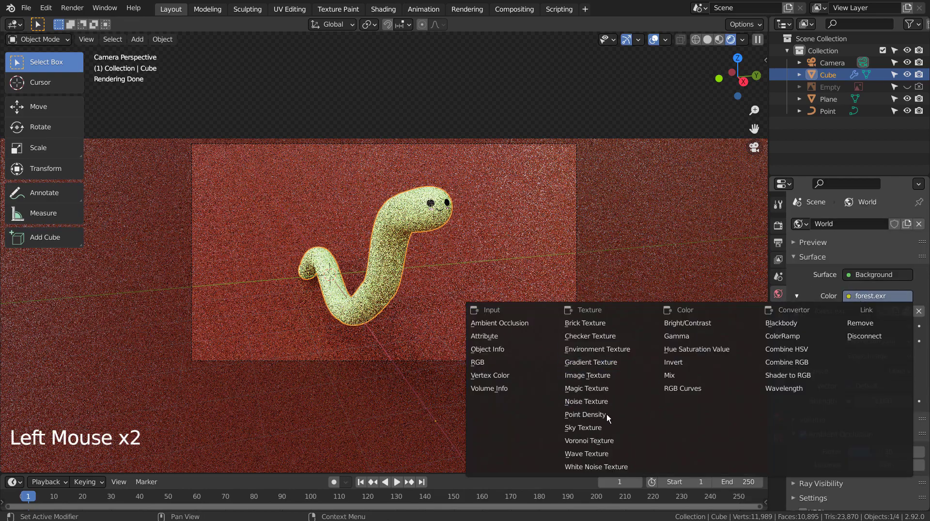
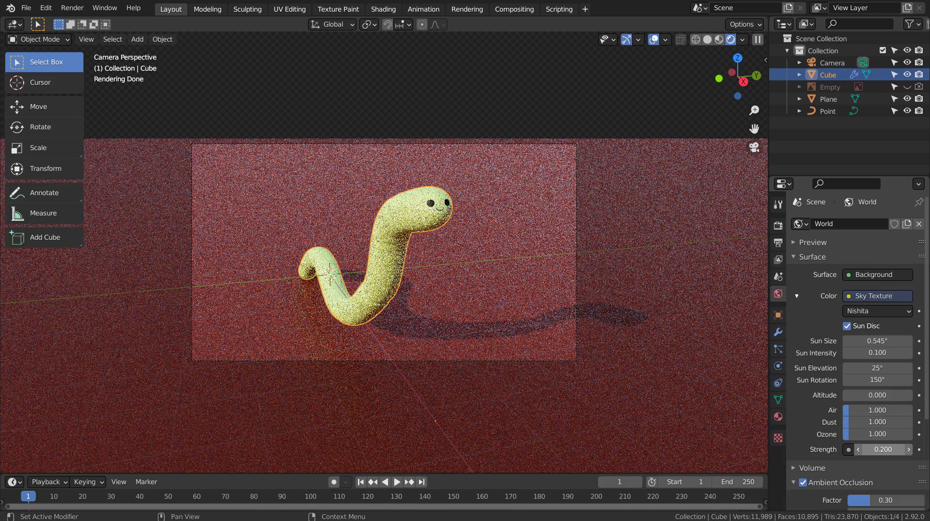
left_click(647, 334)
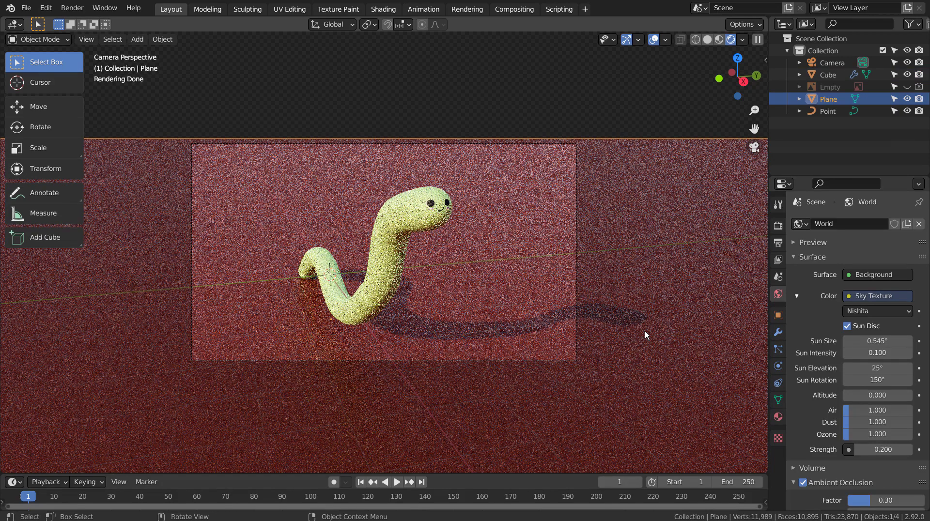
left_click(402, 224)
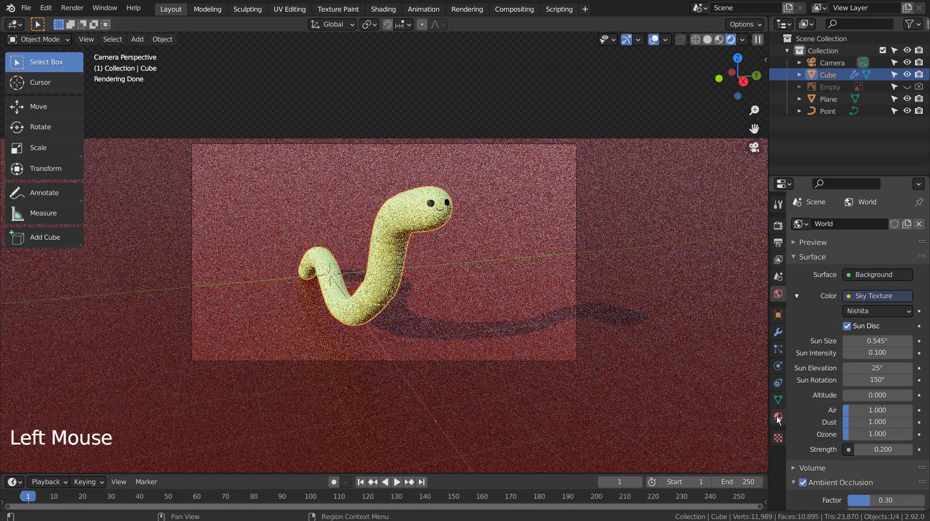
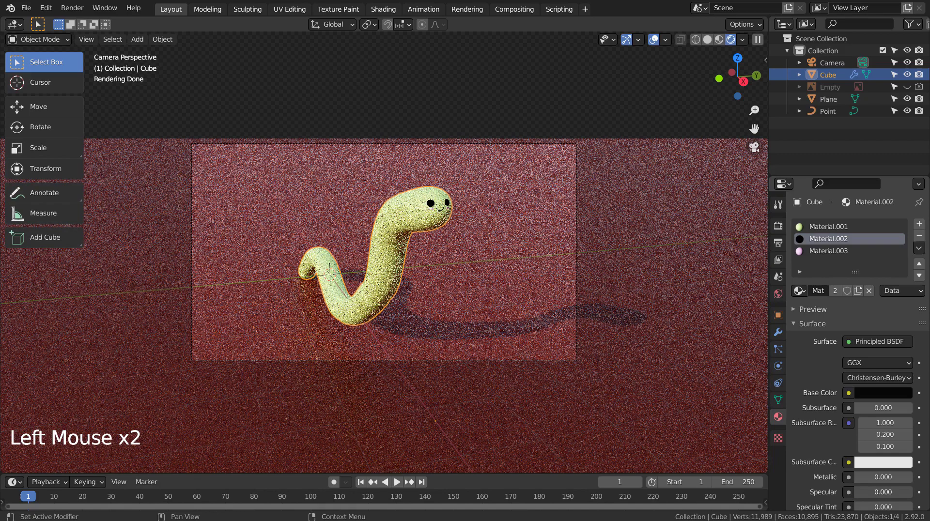
Set Specular to 0 on the green body material and the pink cheek material.
left_click(837, 234)
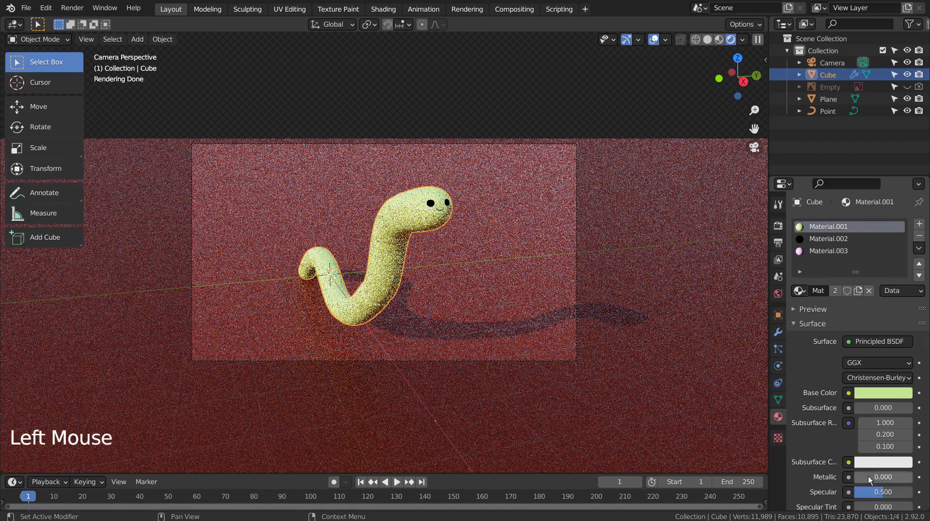
left_click(884, 496)
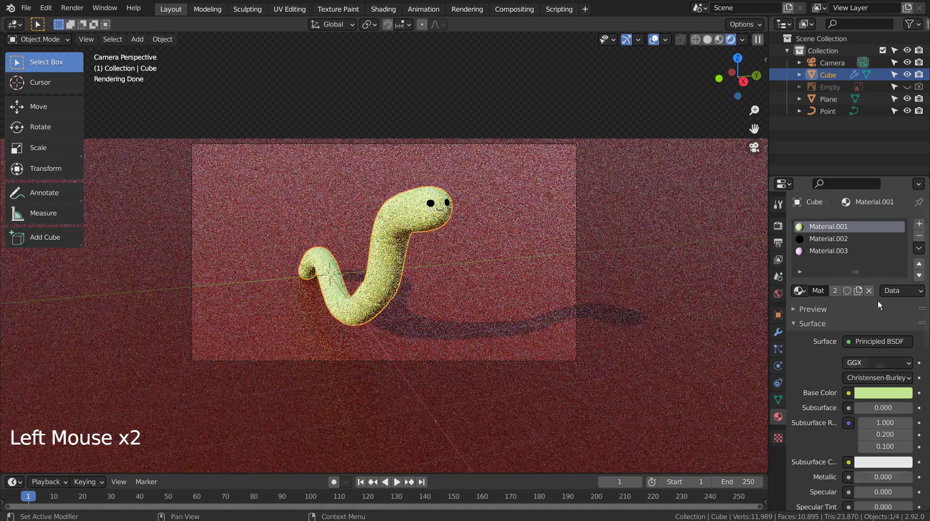
left_click(848, 250)
left_click(884, 496)
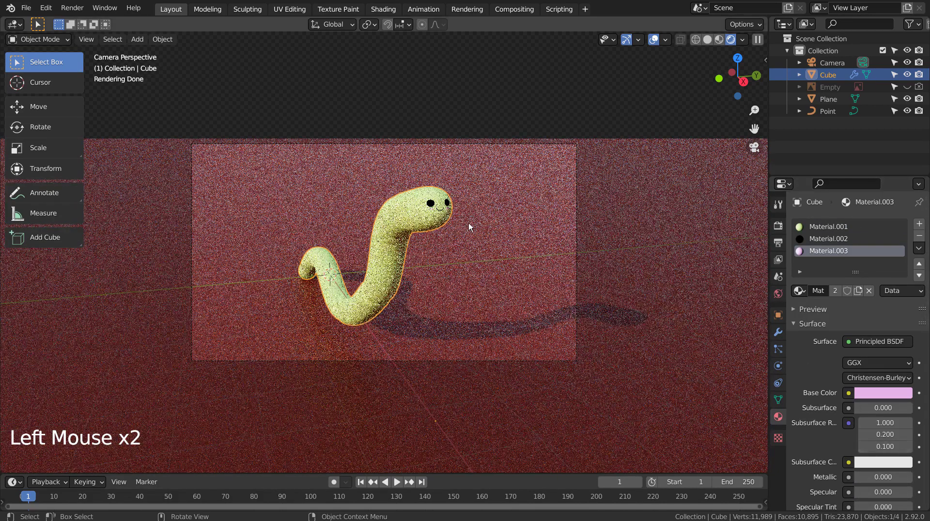
Save the project as blueprint.blend and switch the viewport to Material Preview shading.
left_click(488, 226)
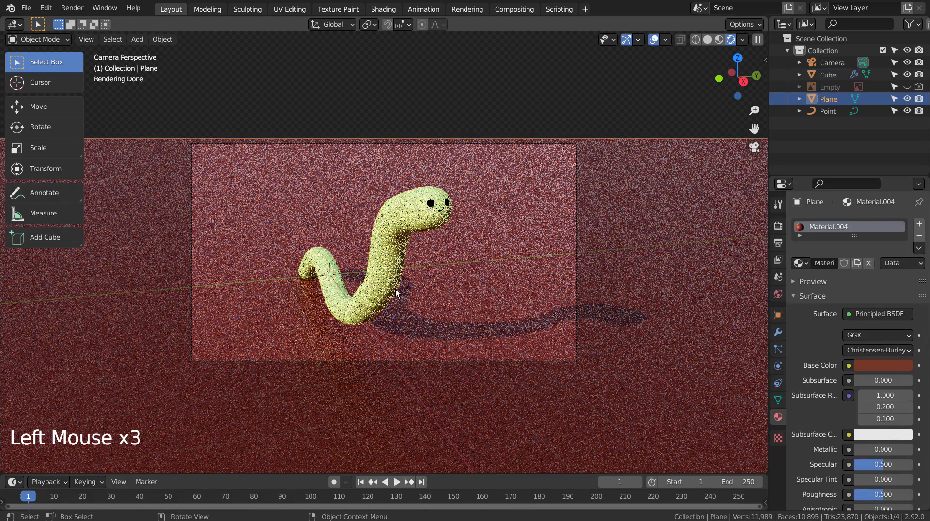
left_click(398, 293)
left_click(494, 290)
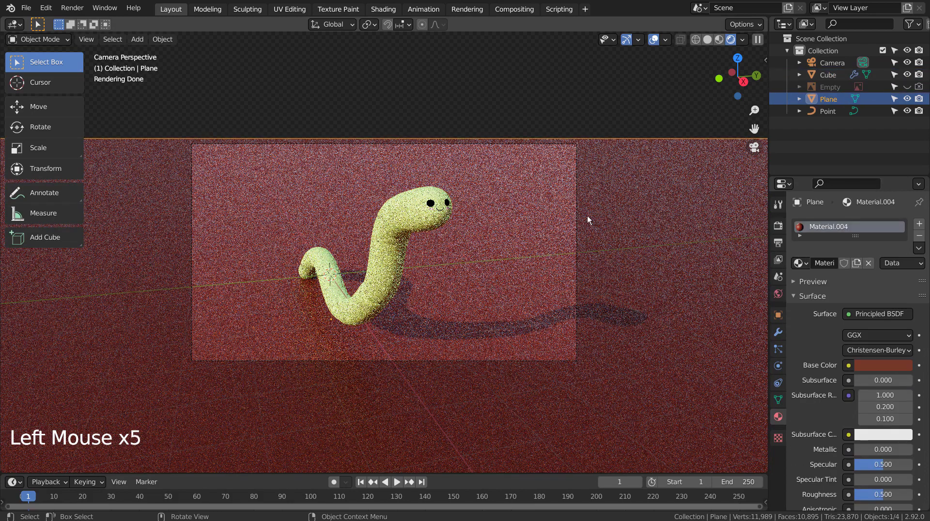
key("ctrl+s")
left_click(726, 41)
left_click(671, 77)
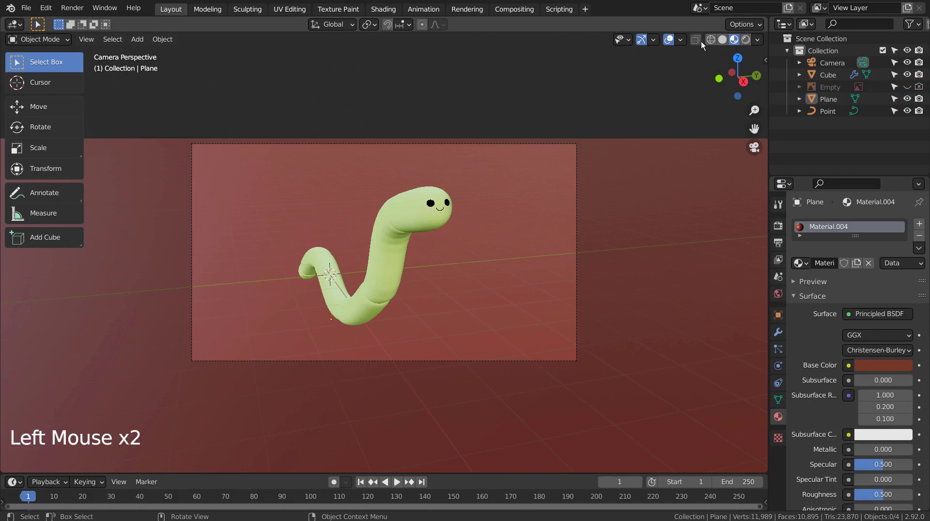
Switch to Solid shading, set Cycles to 128 render samples and render the final image.
left_click(725, 41)
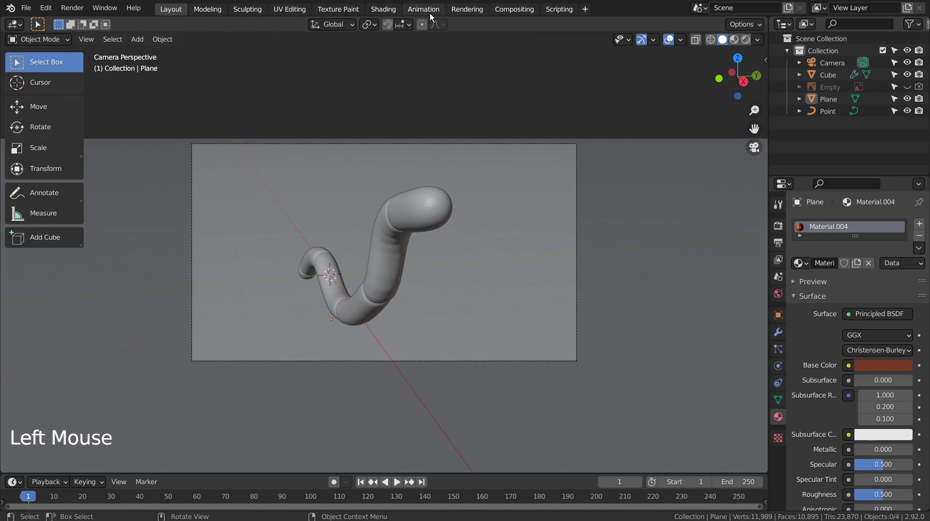
left_click(431, 16)
left_click(513, 17)
left_click(137, 25)
left_click(177, 9)
left_click(783, 227)
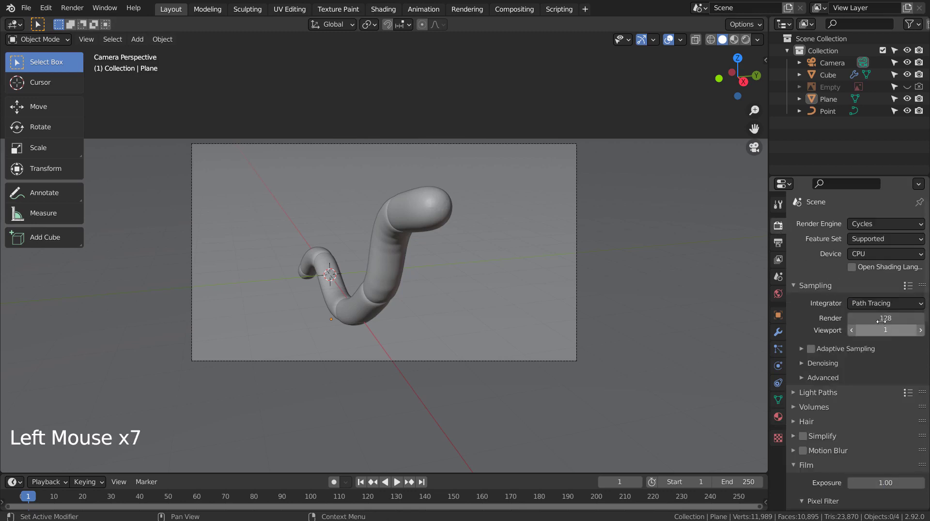